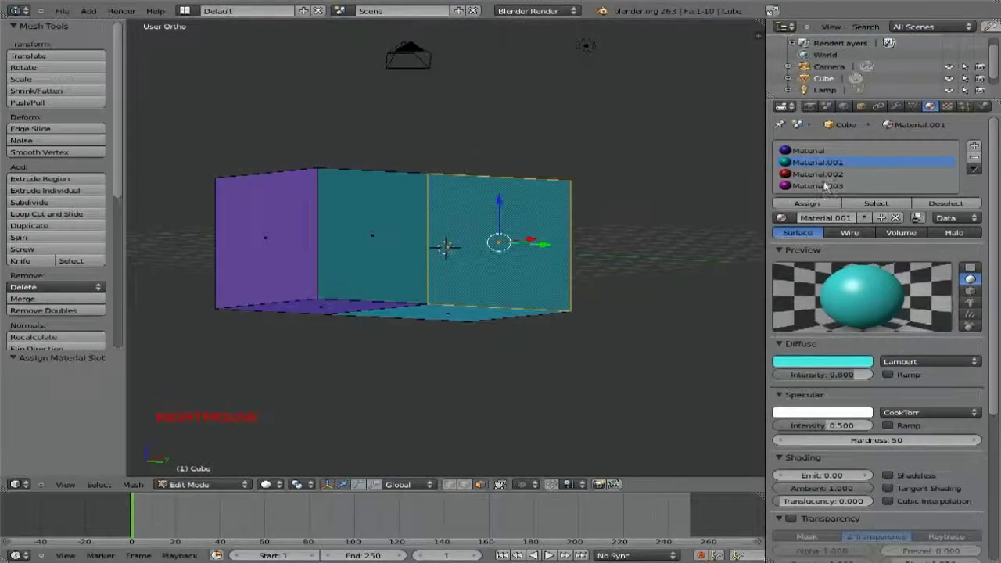
- Assign the magenta Material.003 to the selected cube face and return to Object Mode
click(826, 189)
click(815, 206)
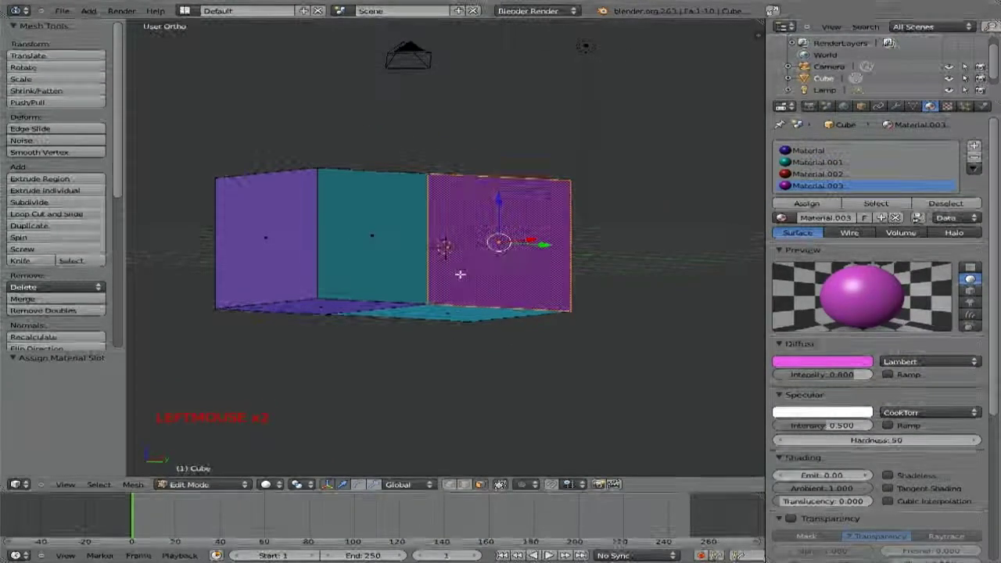
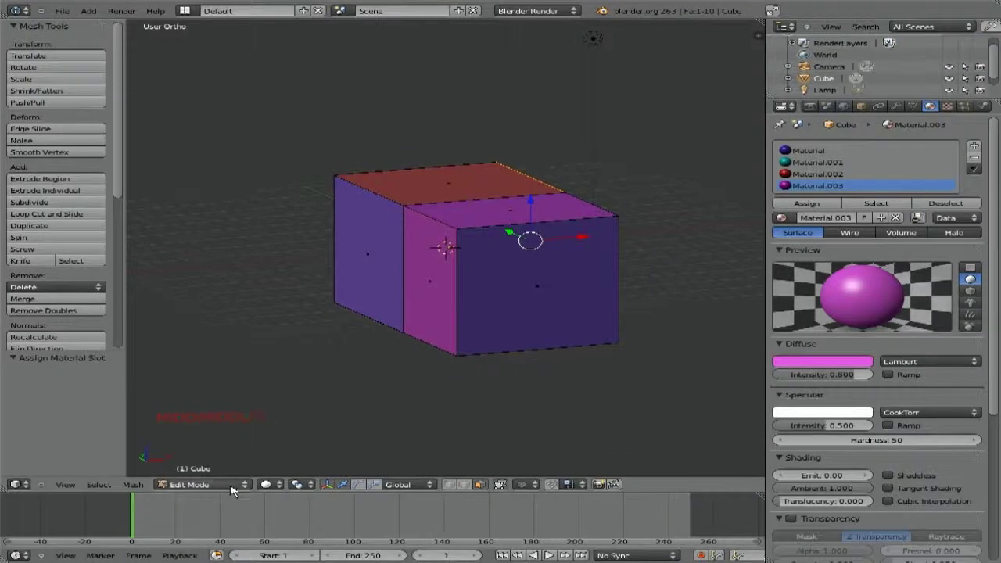
click(236, 478)
scroll(down, 3)
middle_click(568, 337)
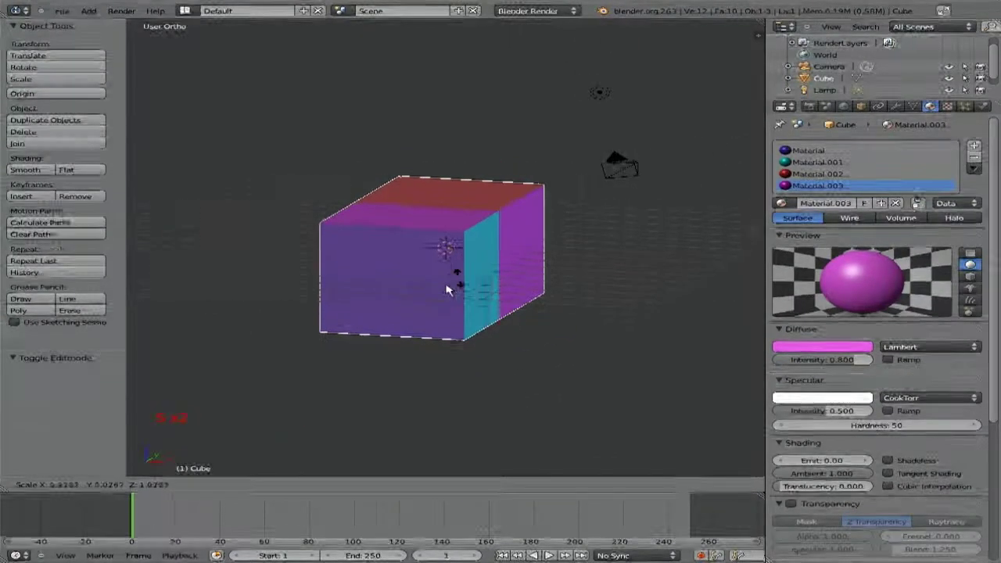
- Raise the cube 2.6 units along Z above the grid
click(458, 270)
click(455, 191)
scroll(up, 3)
middle_click(480, 245)
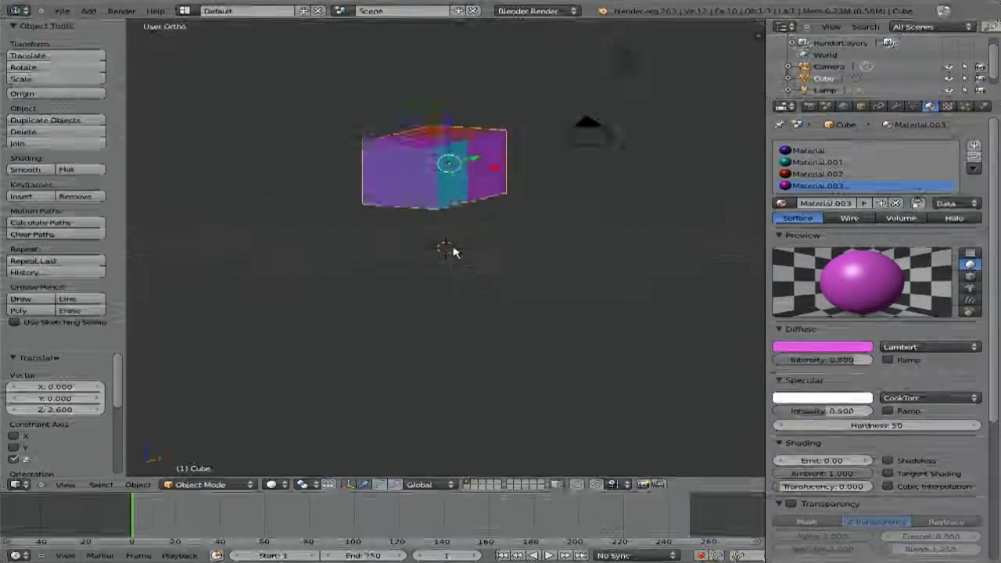
- From camera view, move the camera so the whole cube fits inside its frame
key(KP_0)
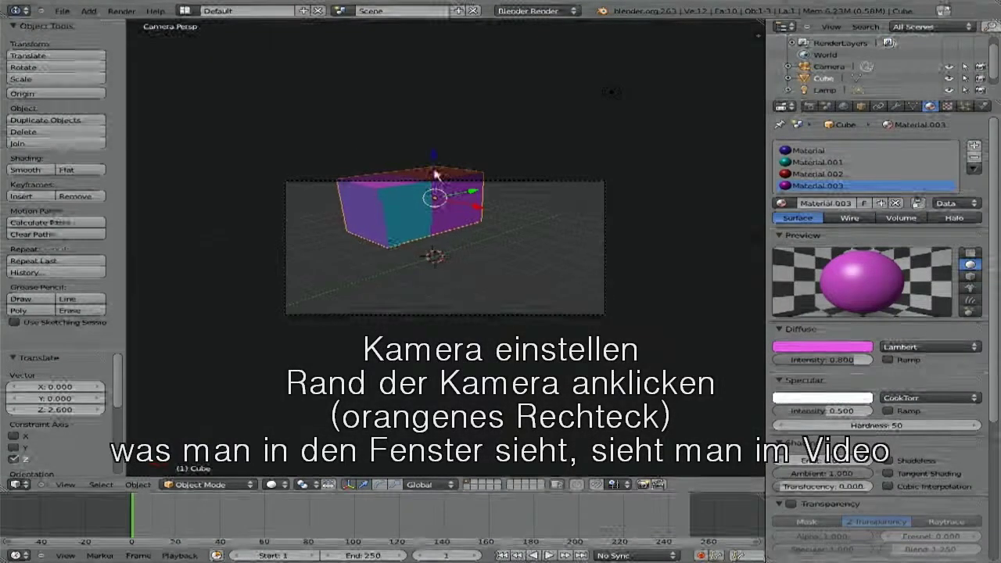
right_click(329, 182)
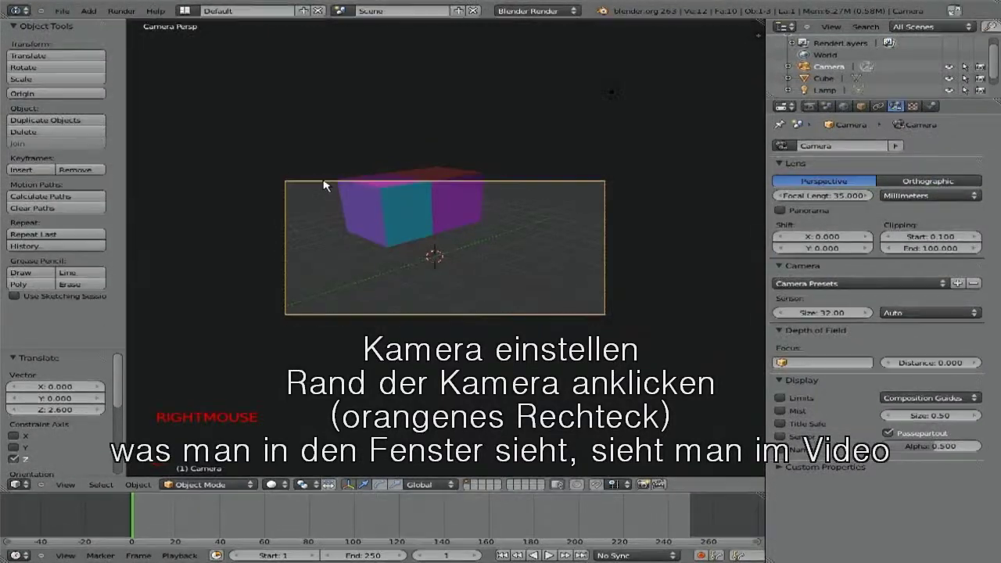
right_click(329, 183)
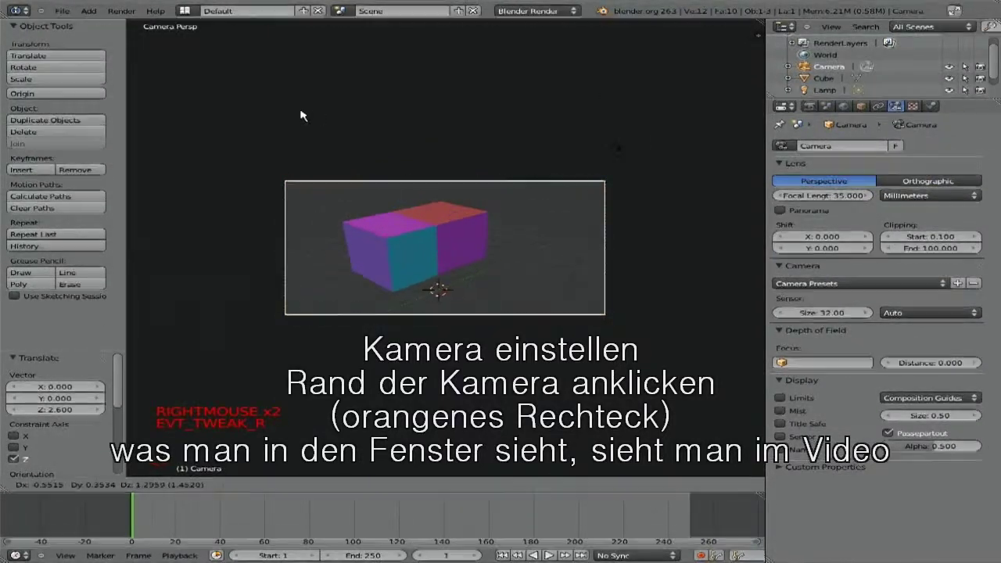
click(303, 120)
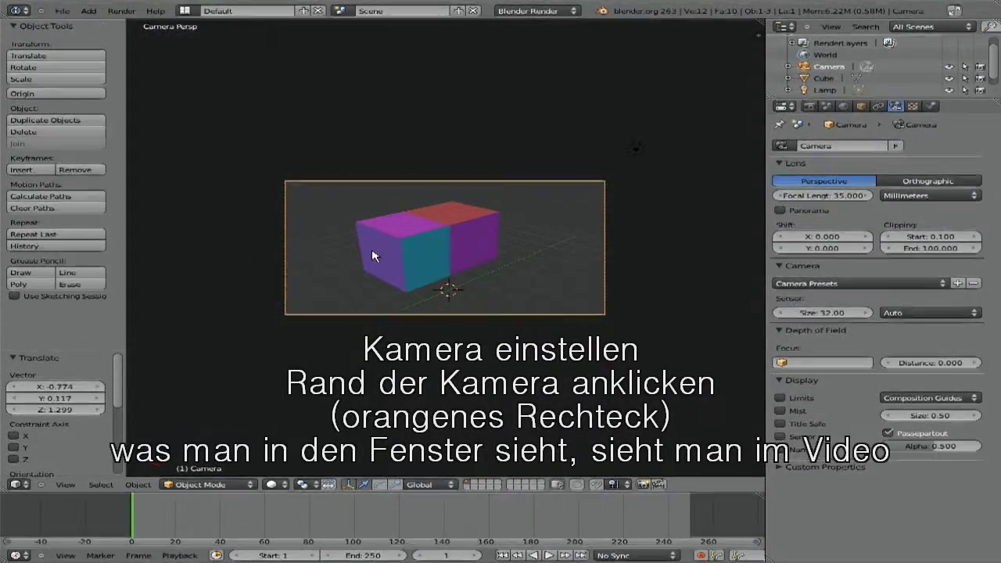
- Leave camera view and pull back to see both camera and cube
key(Escape)
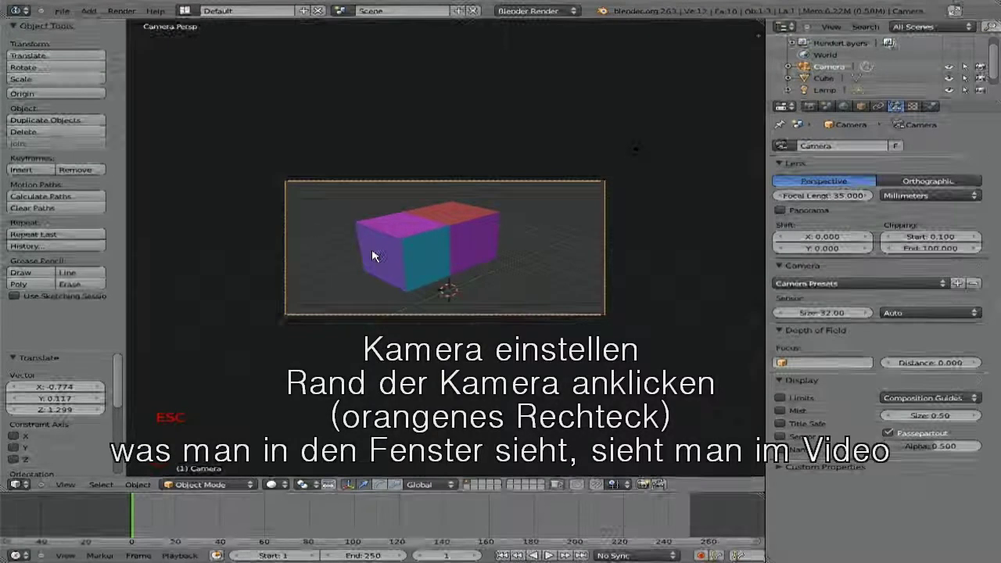
key(KP_0)
scroll(down, 3)
middle_click(499, 324)
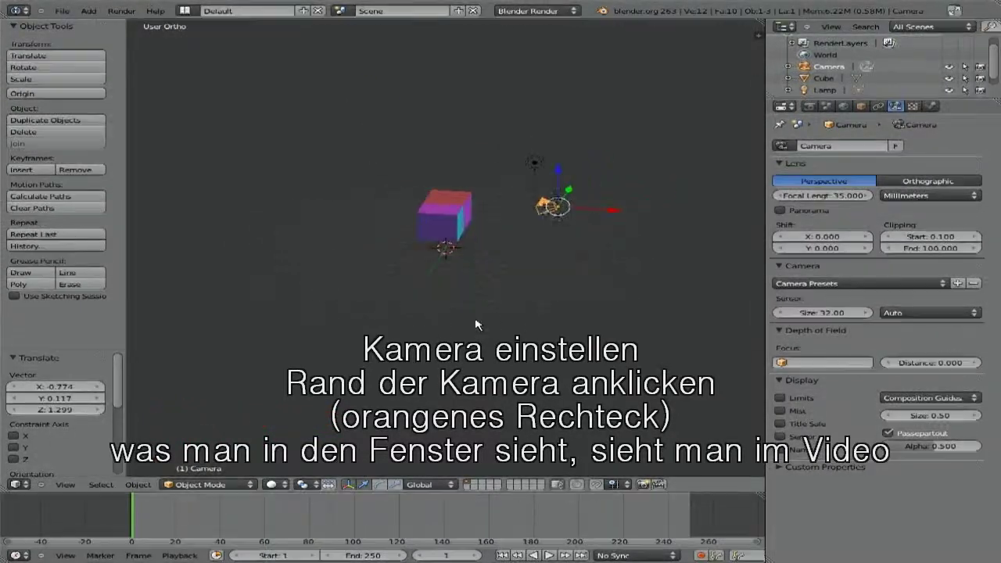
- With Auto Keyframe on, key the cube sliding right at frame 28 and rising at frame 70
right_click(442, 215)
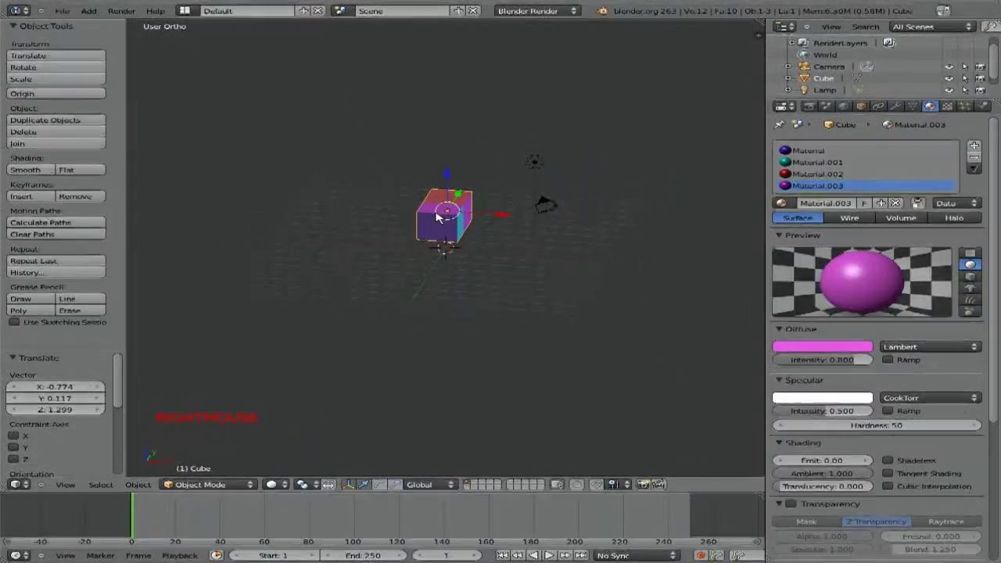
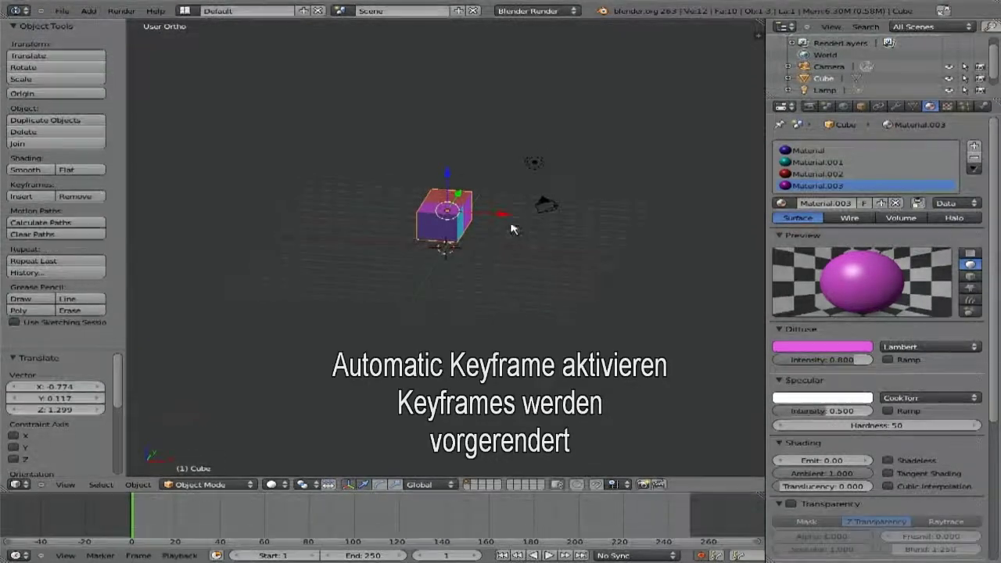
click(521, 222)
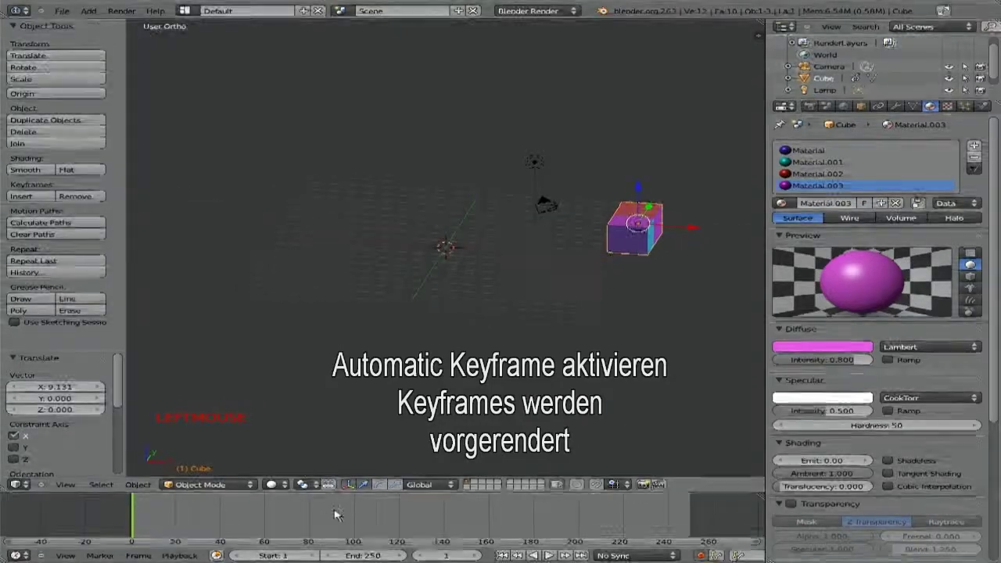
click(200, 521)
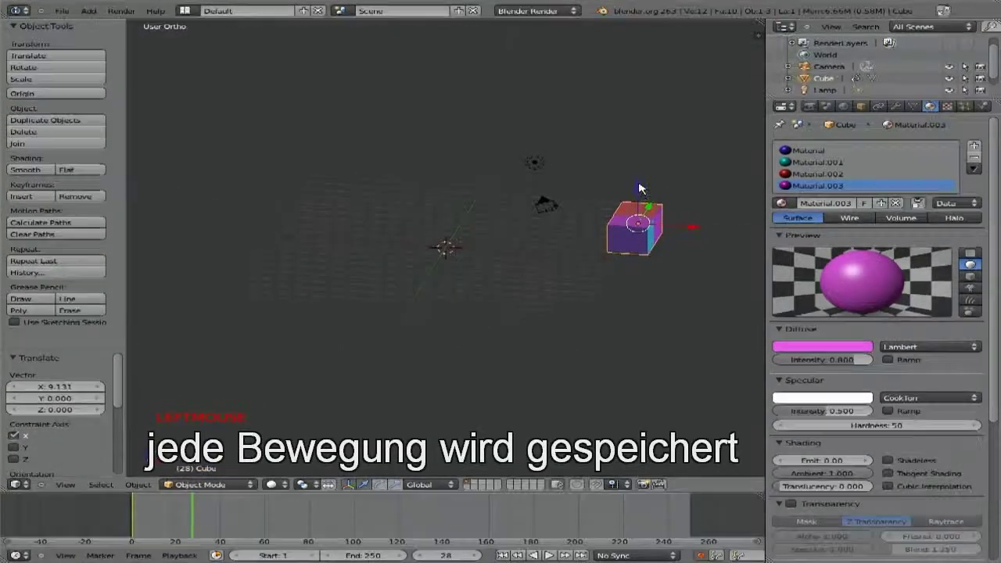
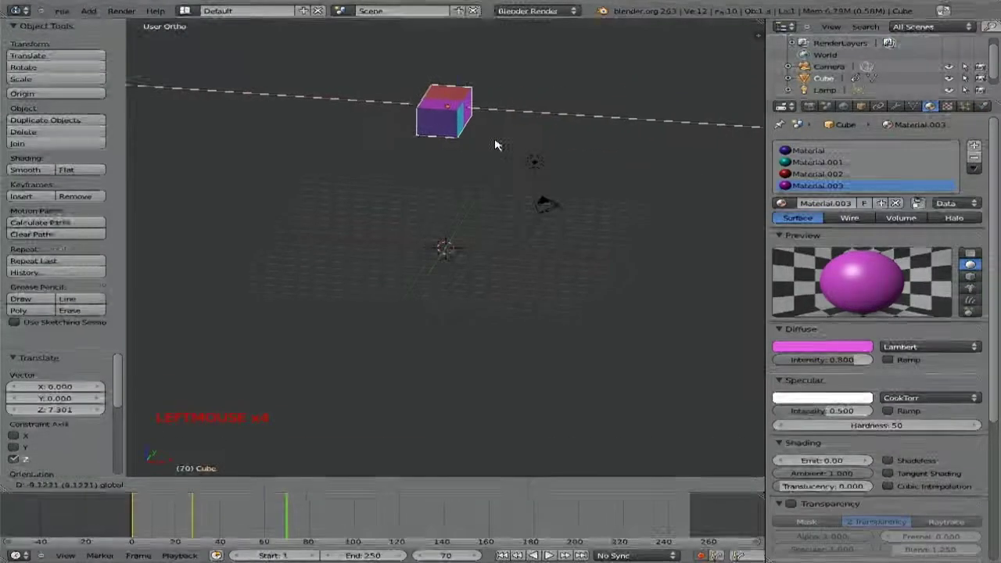
right_click(433, 138)
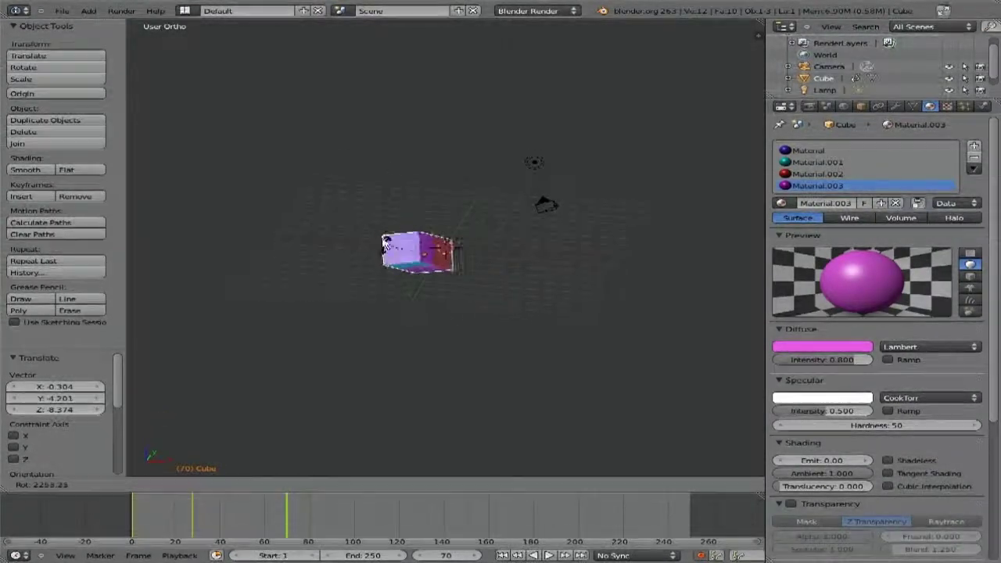
click(354, 230)
- At frame 92, spin the cube to a new orientation for the final keyframe
click(386, 465)
key(r)
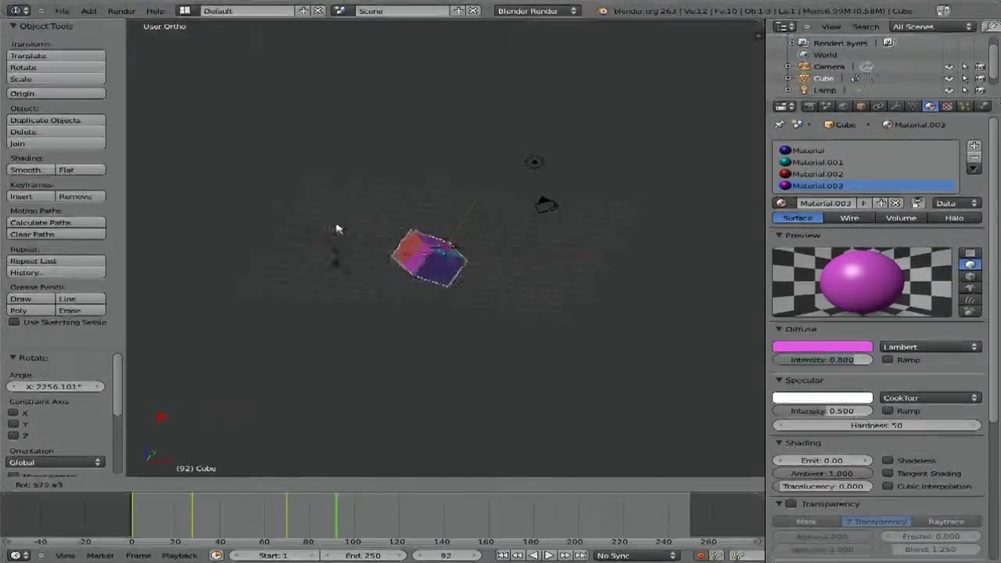
click(397, 234)
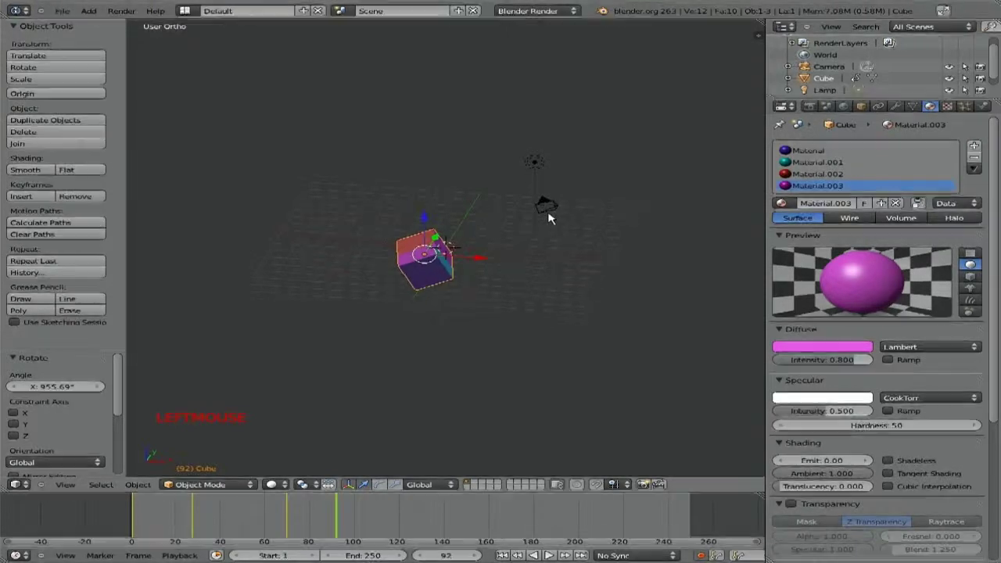
- In camera view at frame 92, shrink the cube and shift it along Y to stay in frame
key(KP_0)
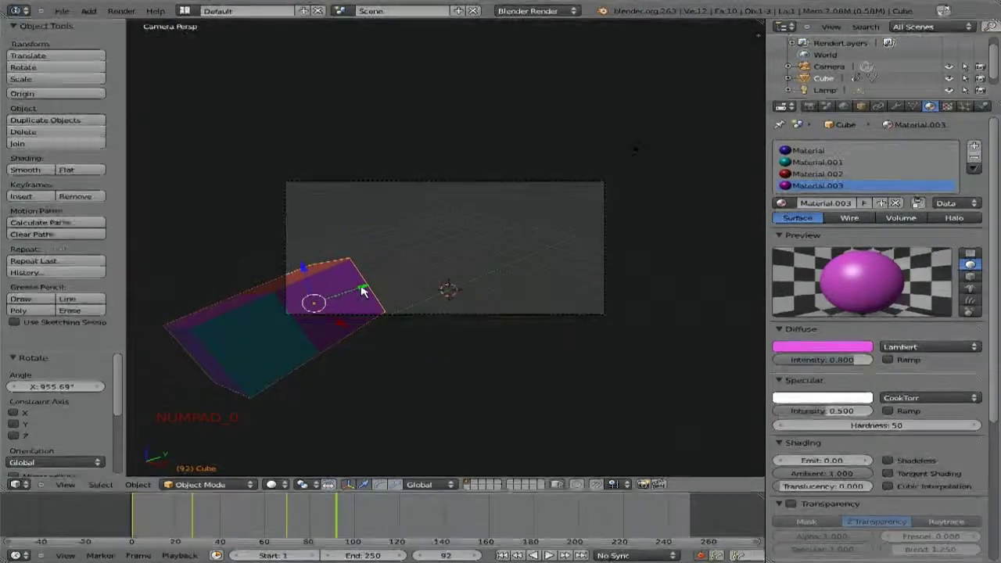
key(s)
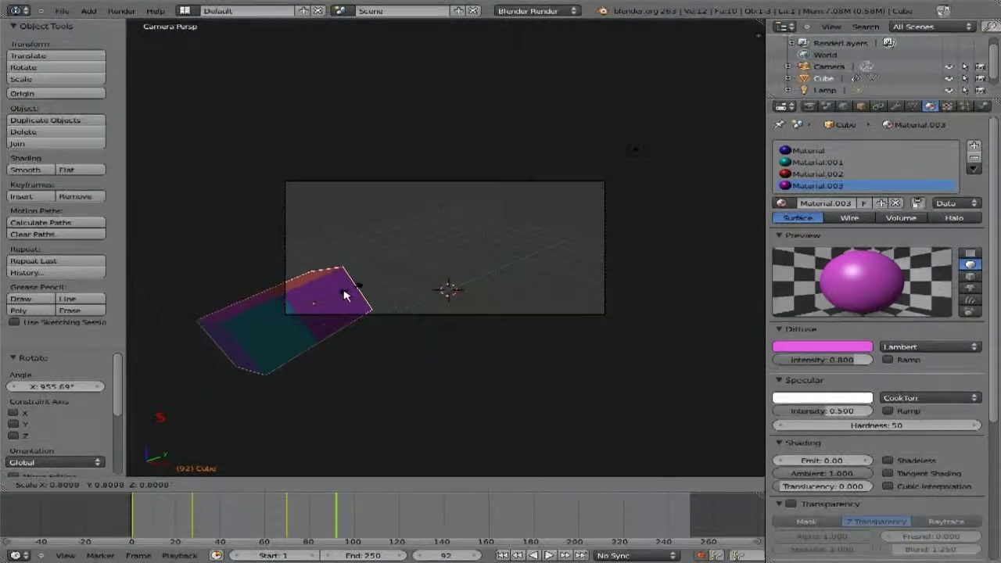
click(317, 301)
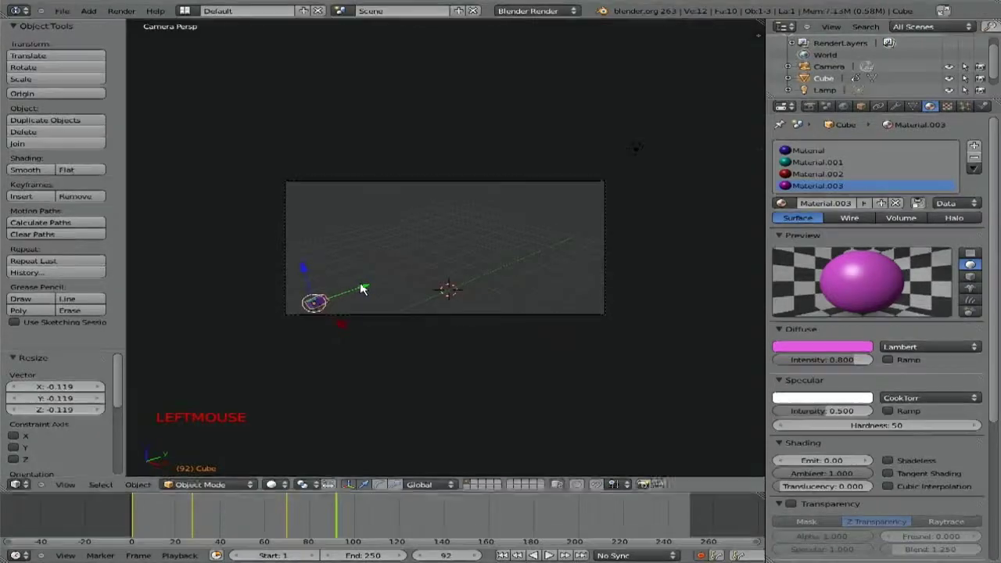
click(364, 288)
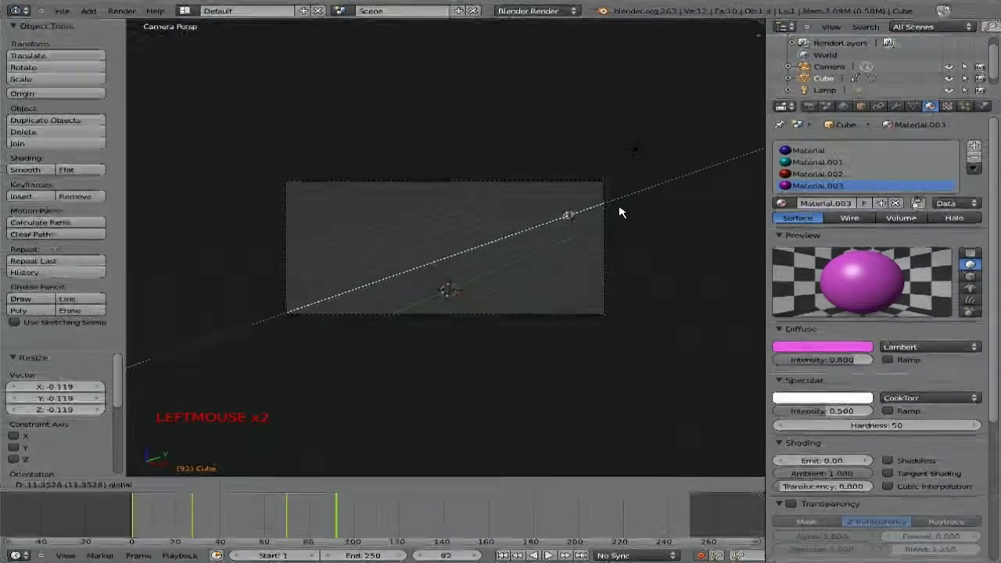
key(s)
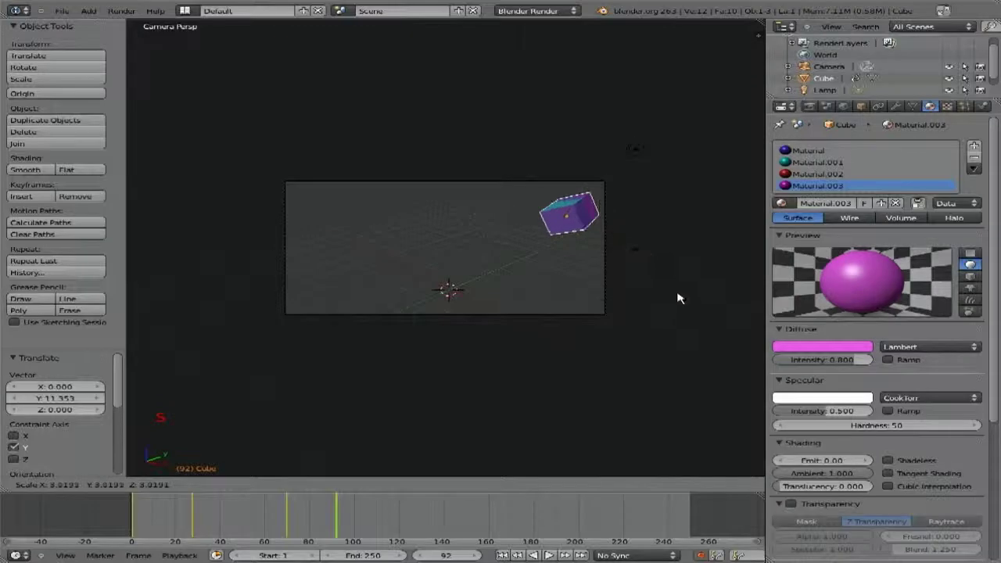
click(647, 258)
- Tilt the cube to a new angle at frame 92 and start playback
click(521, 232)
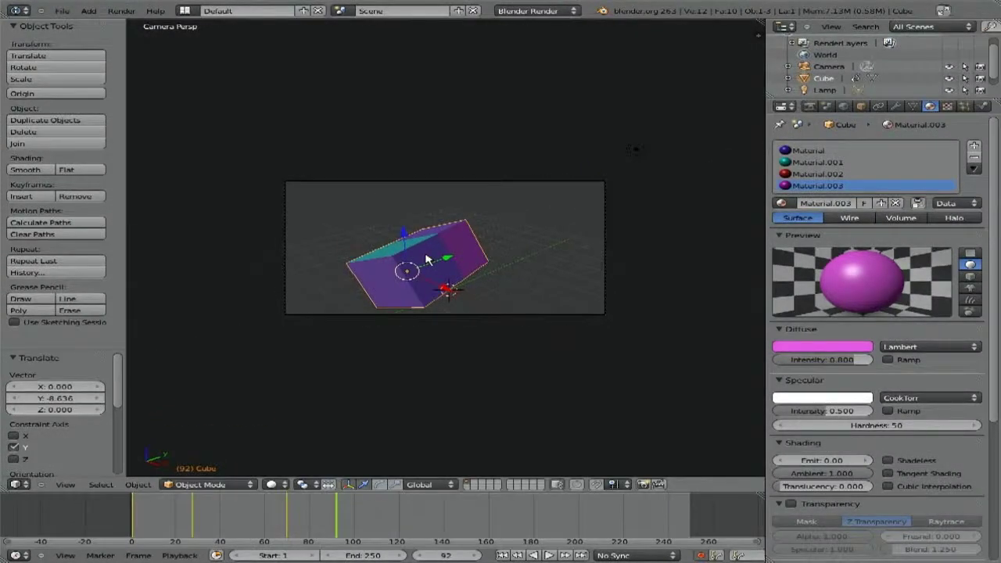
key(r)
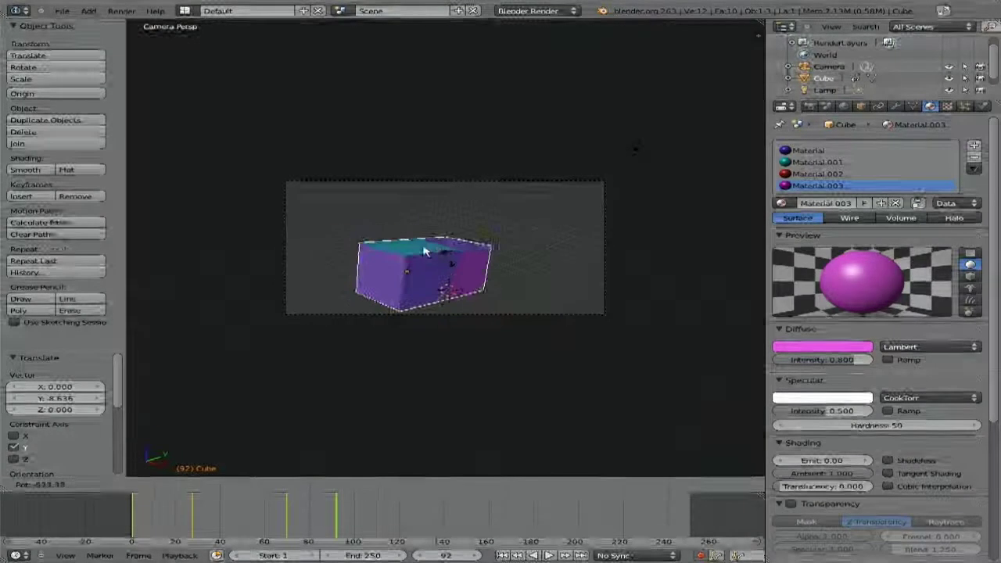
click(414, 243)
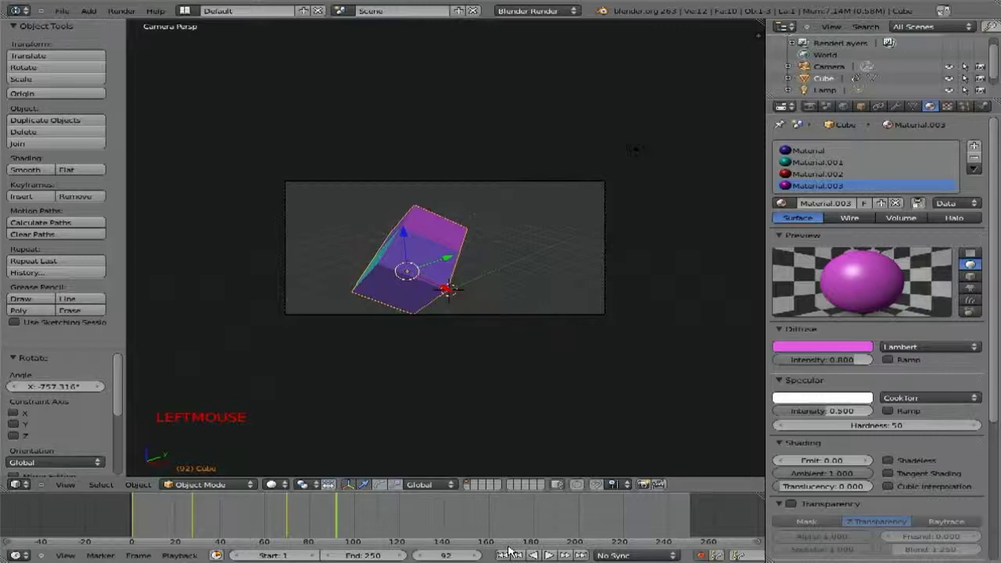
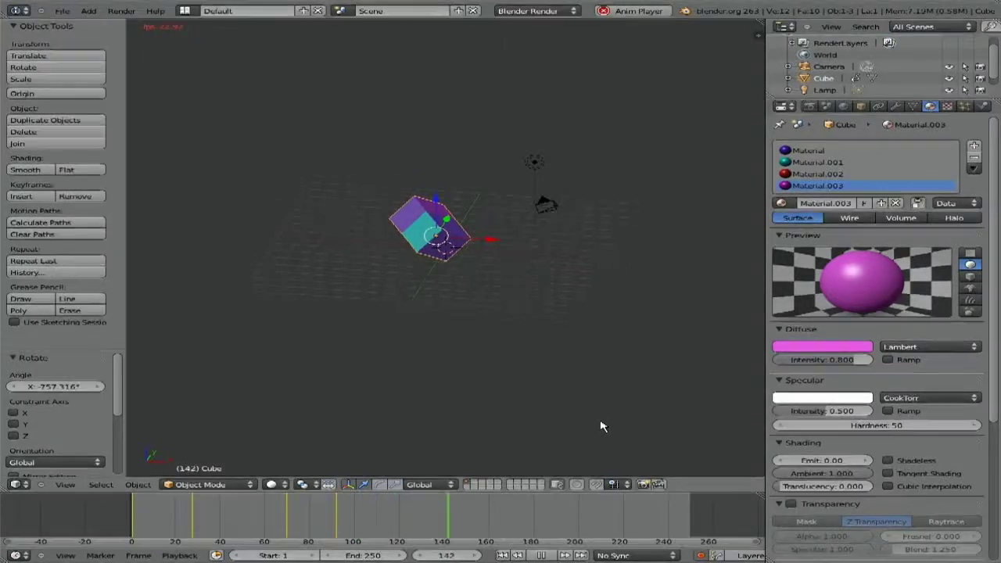
- Stop playback, jump to frame 92 and set the timeline End frame to 92
key(Escape)
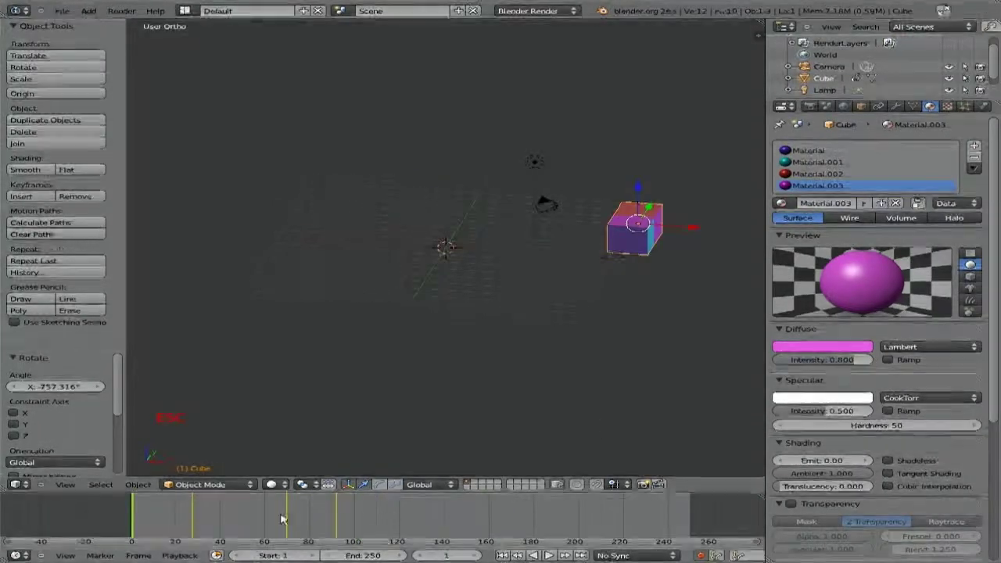
click(145, 506)
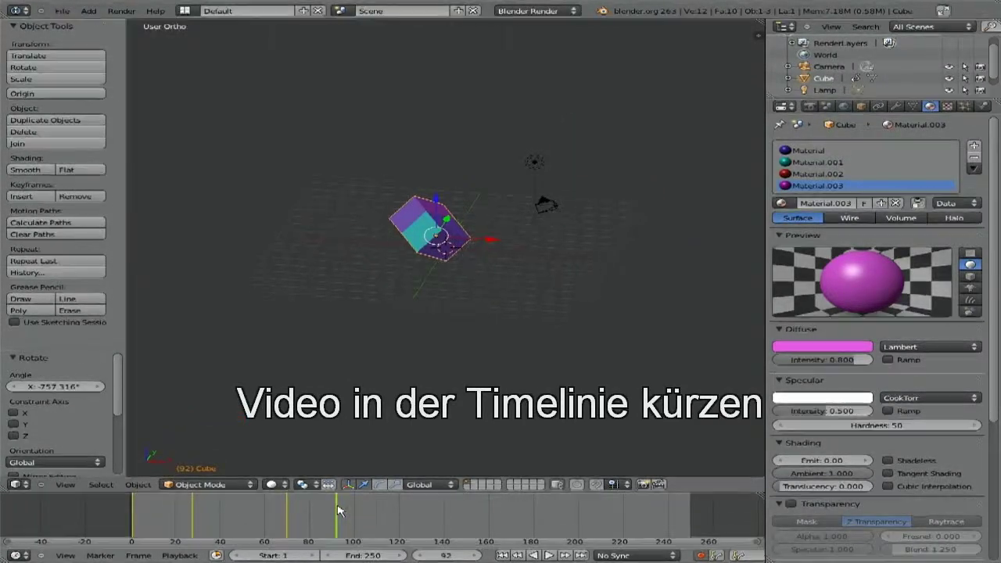
click(369, 560)
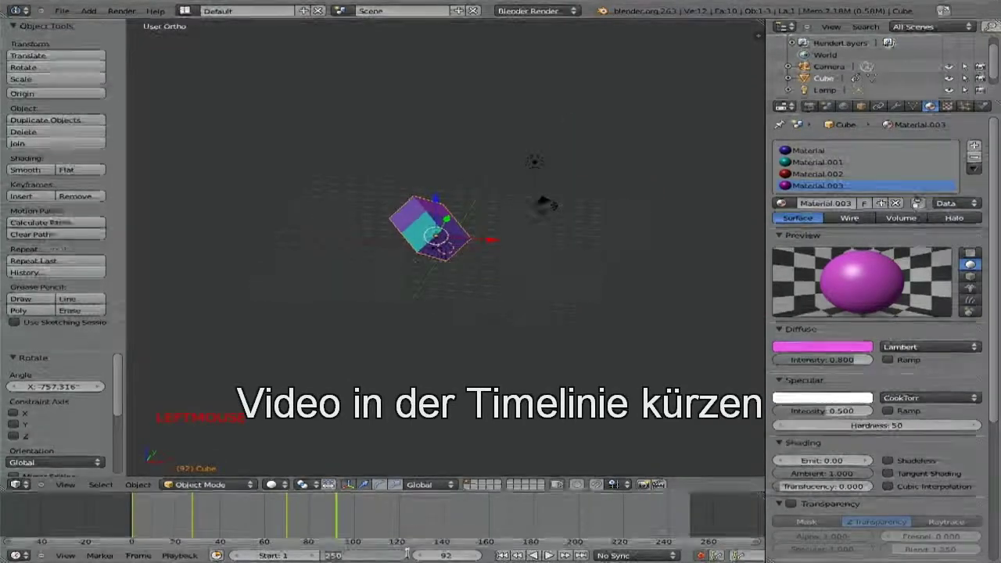
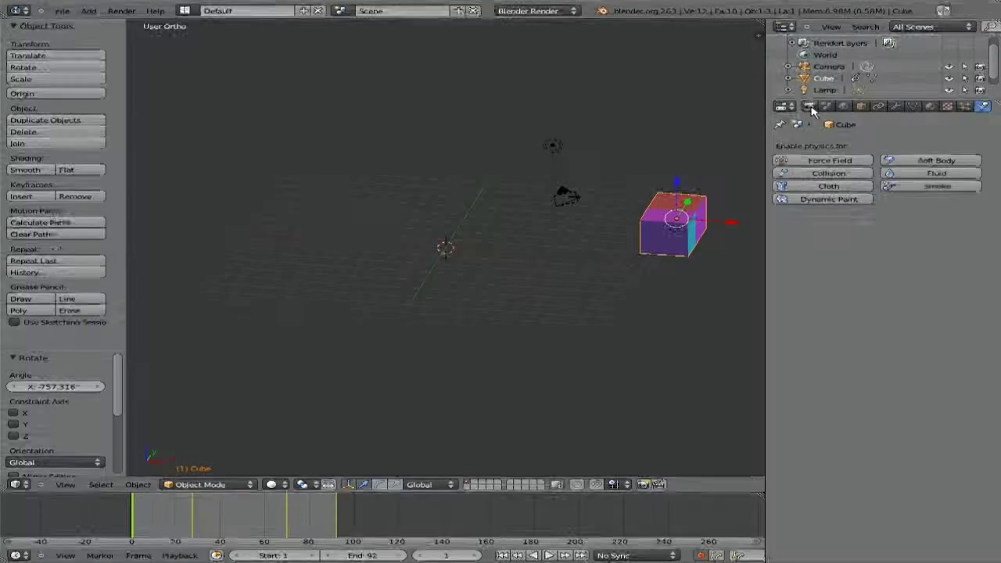
- Choose the HDTV 720p render preset with Xvid output for frames 39–92 and run a test render
click(817, 109)
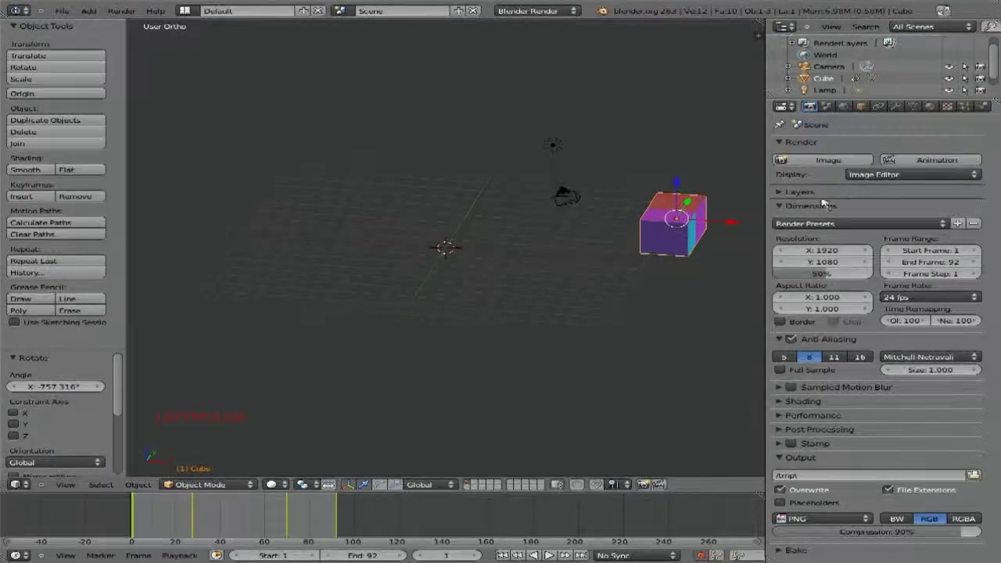
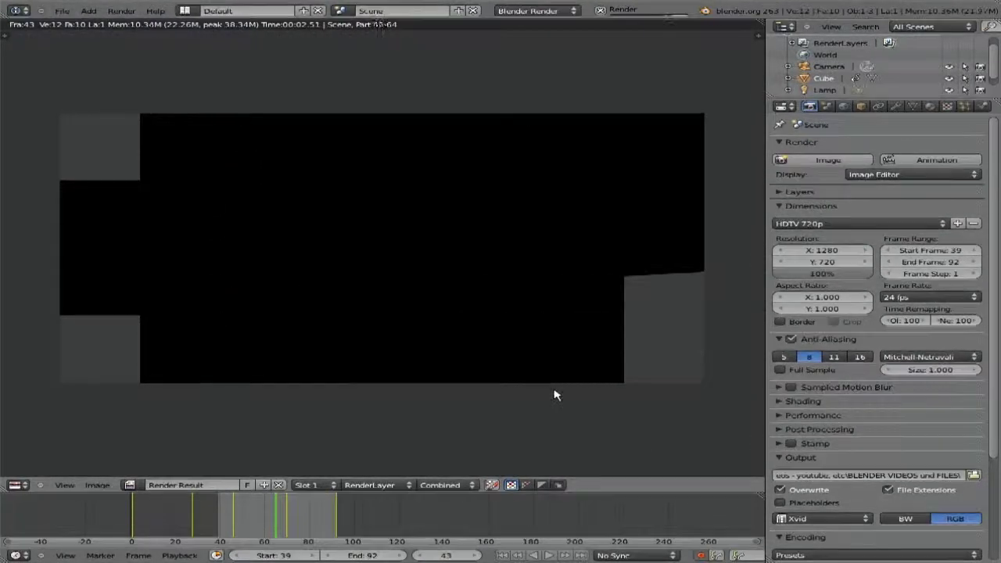
- Close the render and add an Area lamp raised about nine units above the cube
key(Escape)
scroll(down, 3)
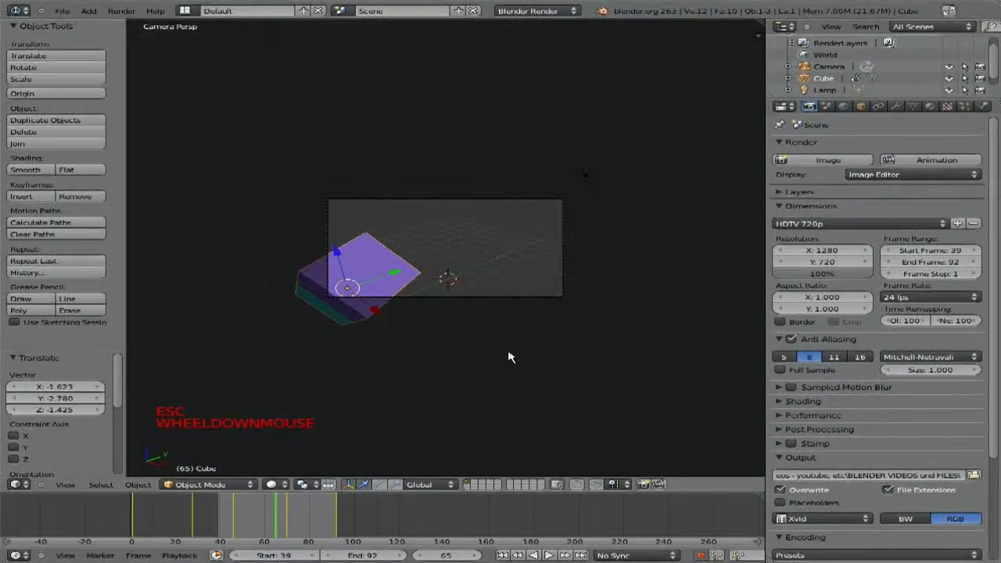
key(KP_0)
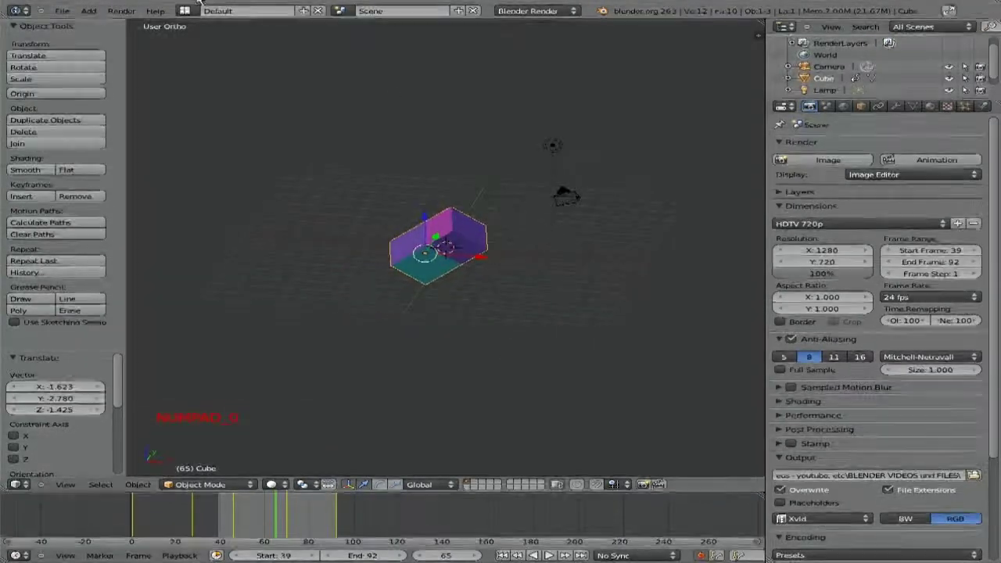
right_click(561, 147)
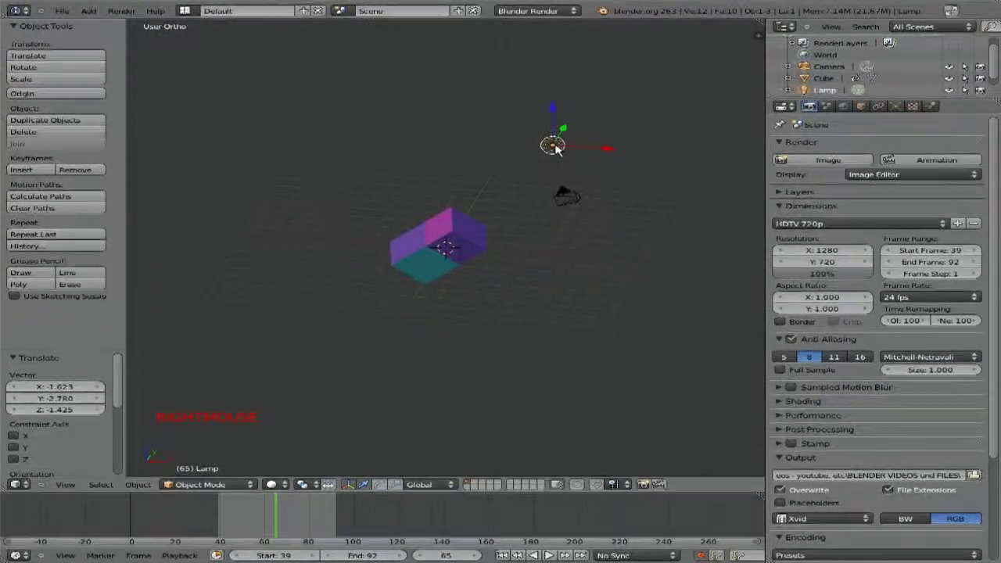
click(98, 15)
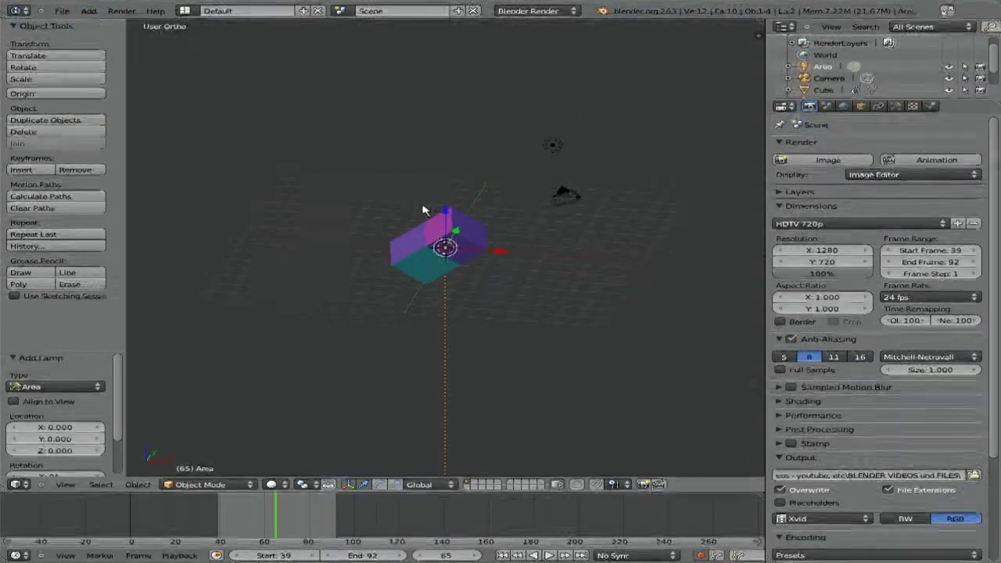
click(450, 200)
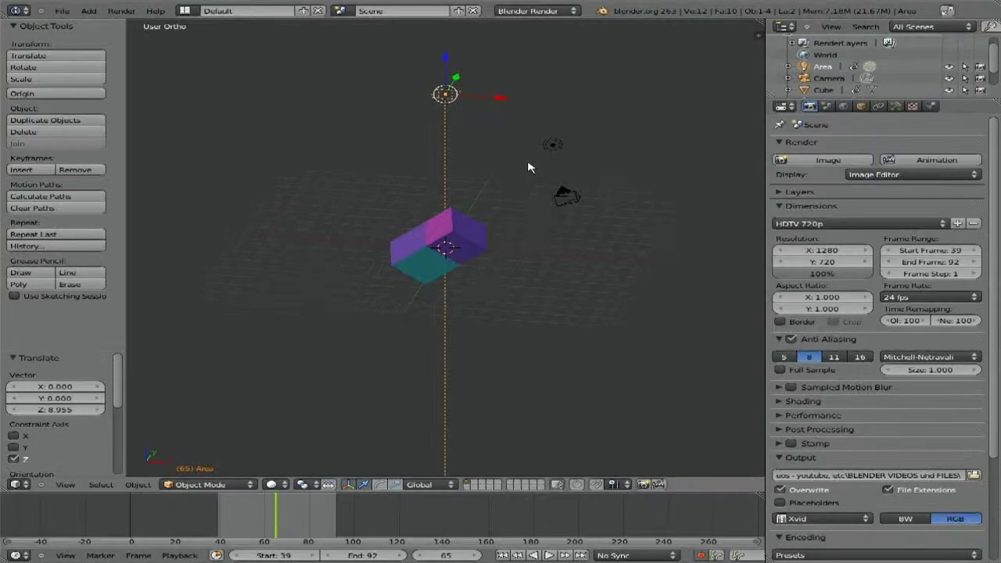
- Enlarge the area lamp, test-render the scene, then delete the lamp again
click(637, 321)
middle_click(538, 317)
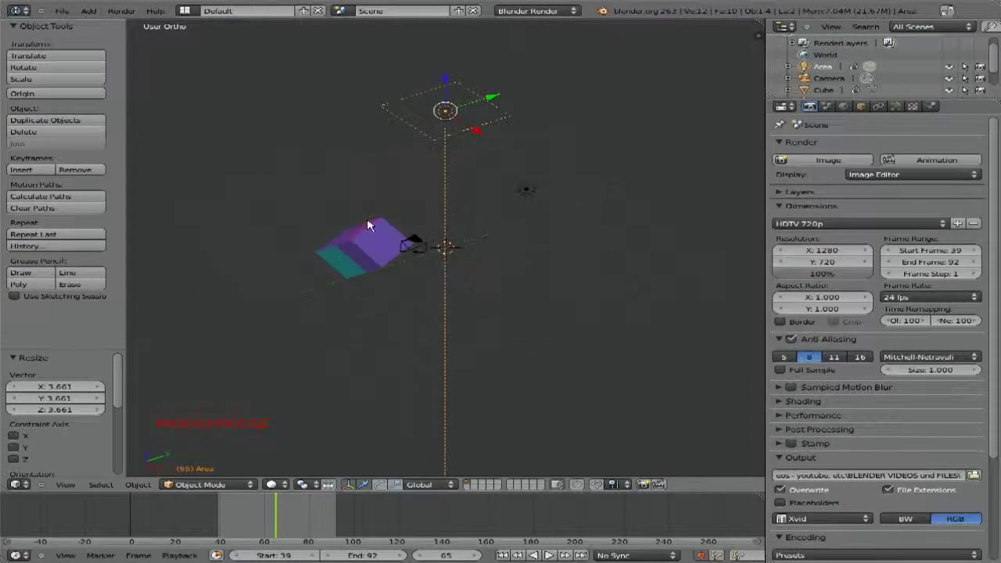
click(120, 15)
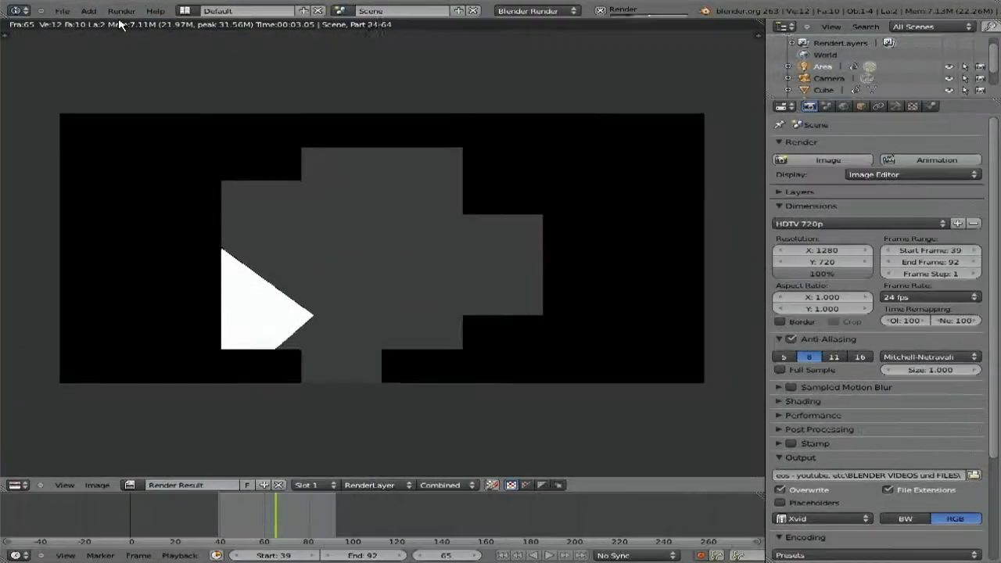
key(Escape)
key(Delete)
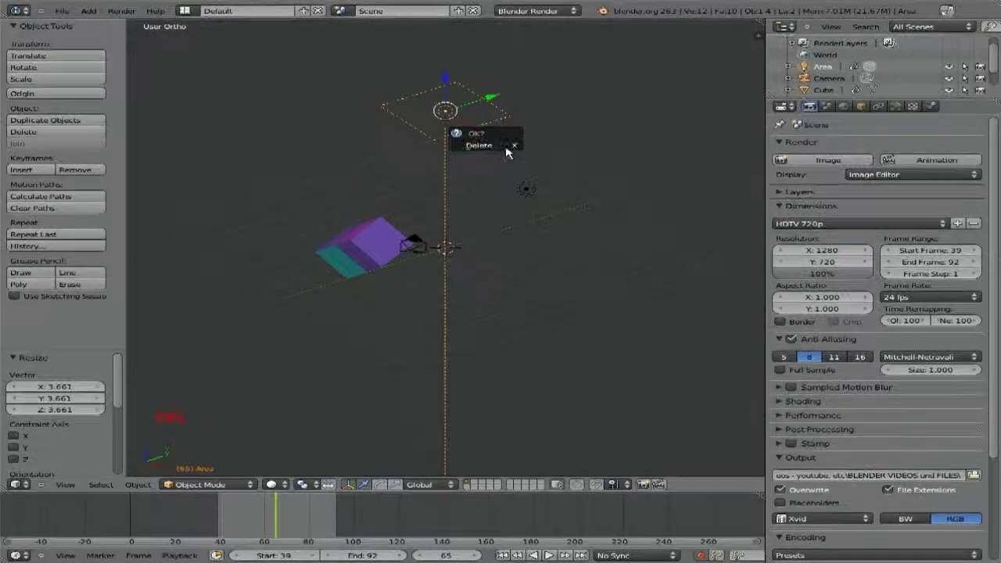
- Add a Spot lamp raised high above the cube and test-render the scene
click(96, 16)
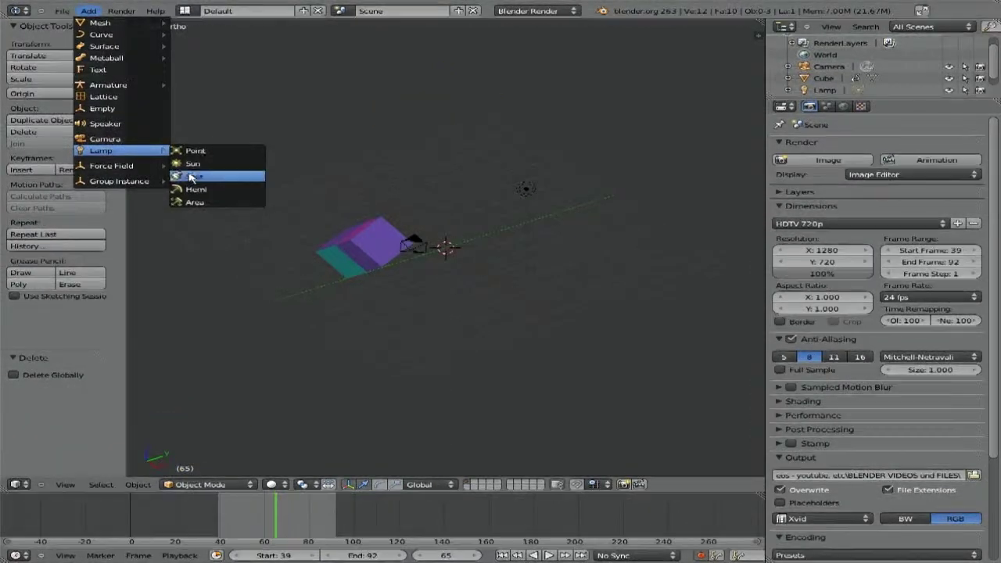
click(451, 192)
key(s)
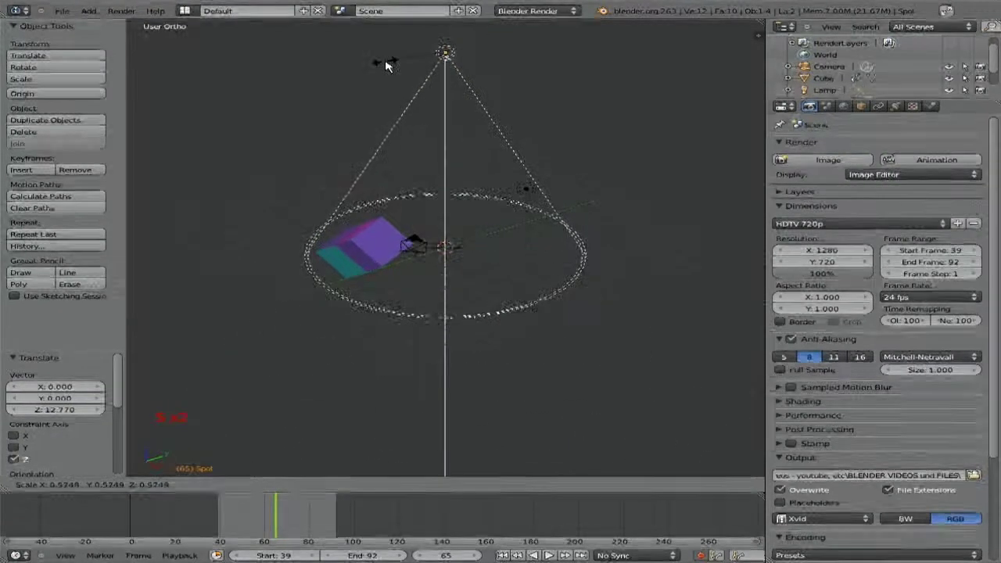
click(353, 63)
click(129, 14)
click(127, 23)
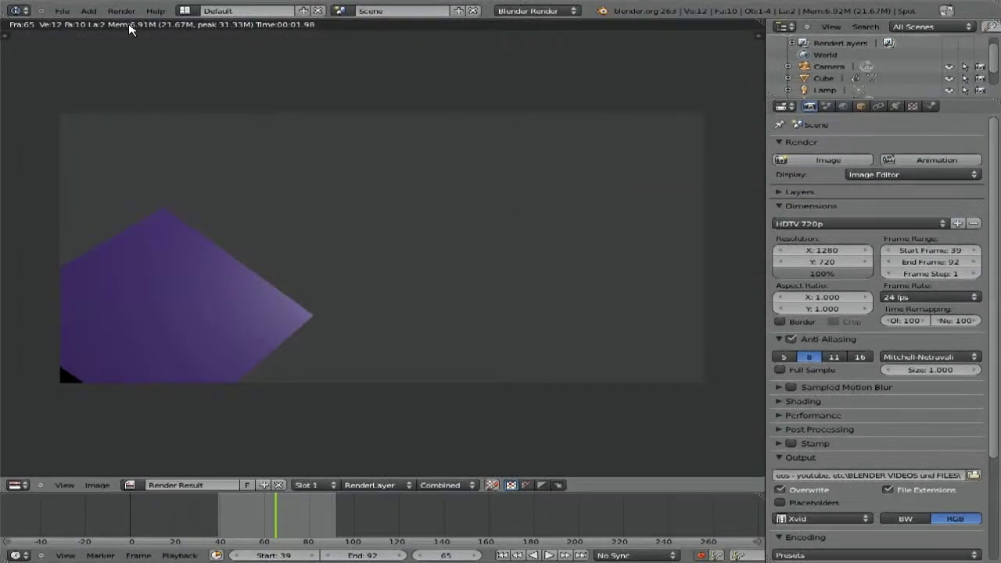
key(Escape)
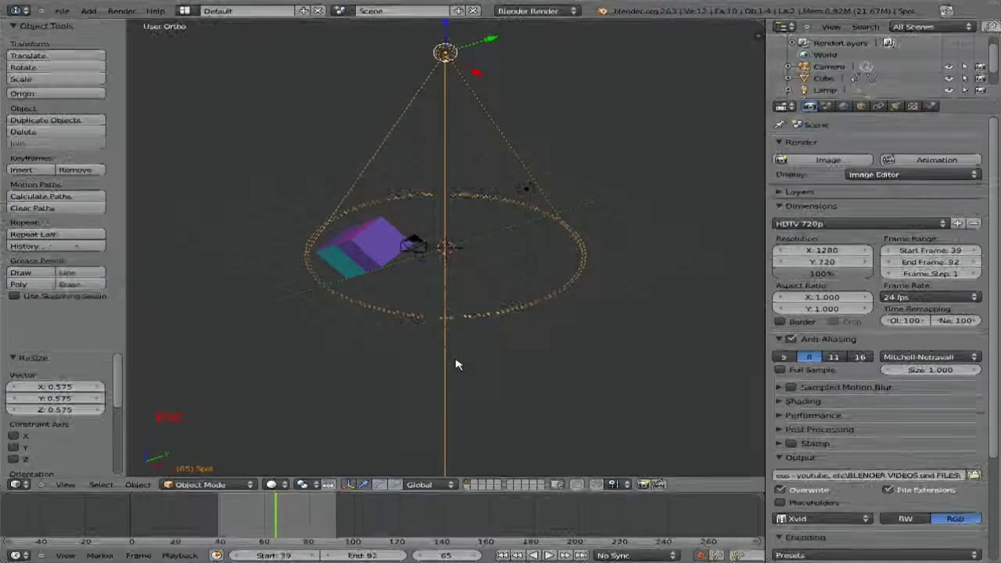
- Shrink the spot lamp to about 0.575 scale and start rendering the animation
click(143, 16)
click(77, 13)
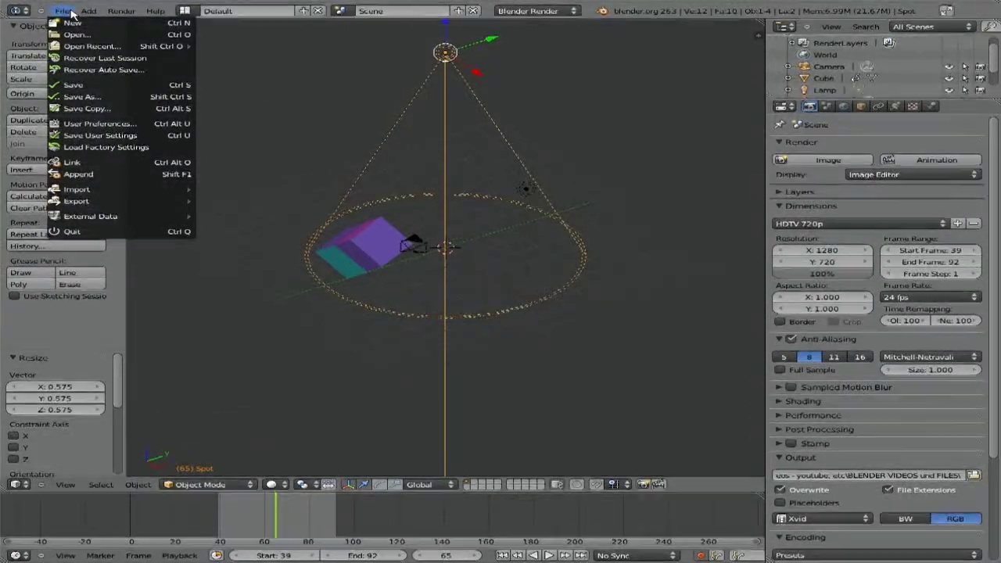
click(115, 14)
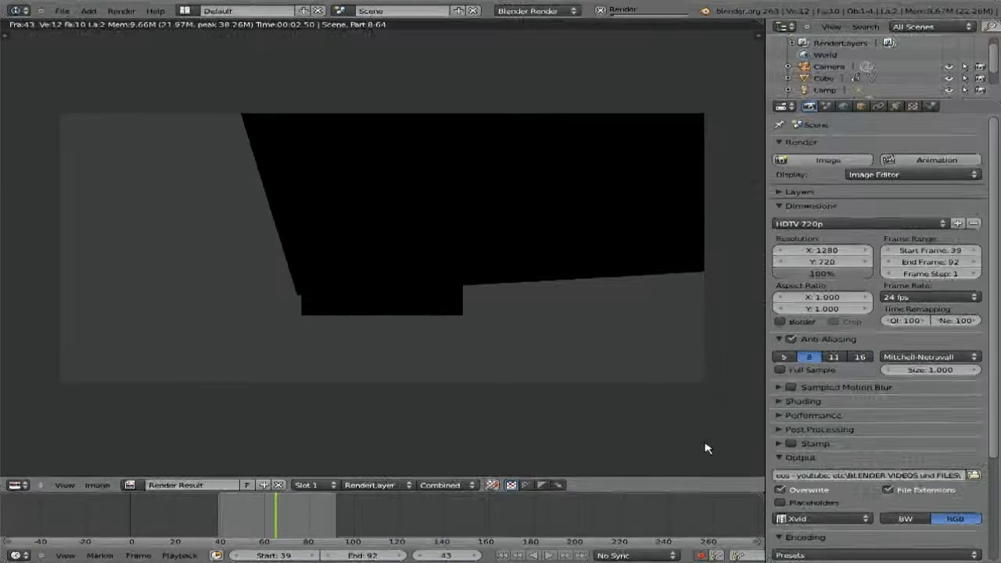
- Stop the render and lower the spot lamp toward the cube
key(Escape)
scroll(down, 3)
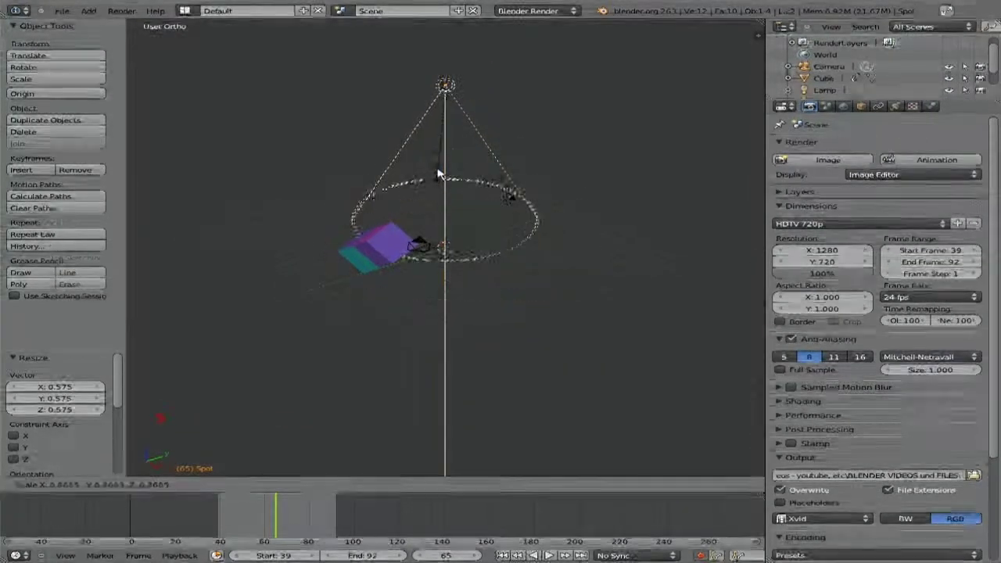
click(445, 133)
middle_click(477, 169)
click(451, 66)
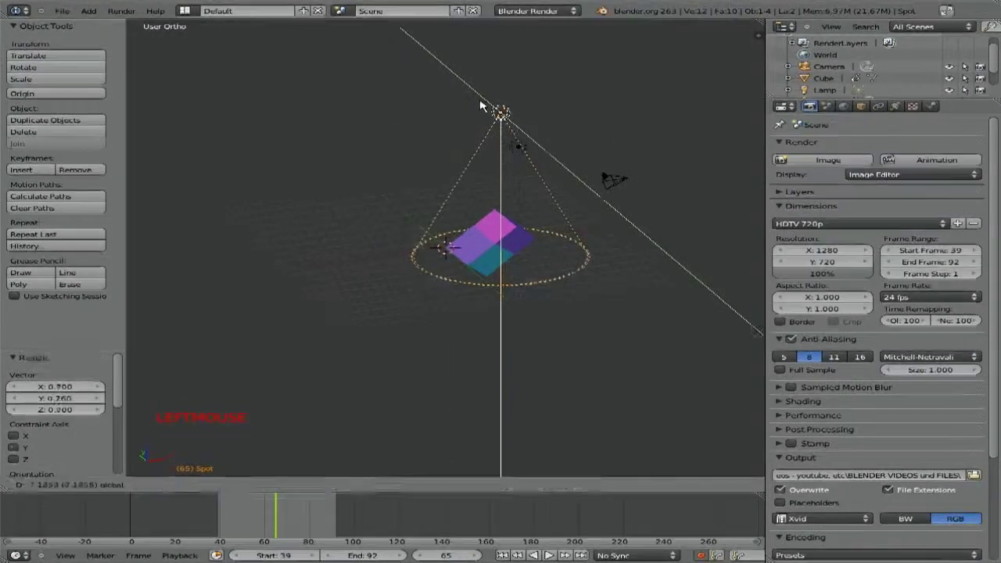
click(505, 53)
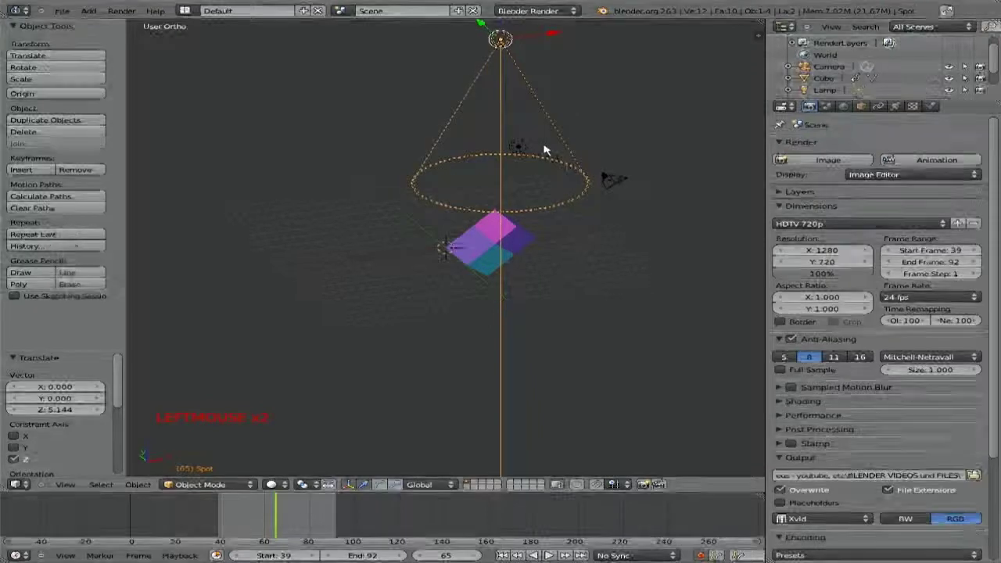
- Duplicate the spot lamp three times, tilting each copy toward the cube for four spots in total
key(shift+d)
click(402, 209)
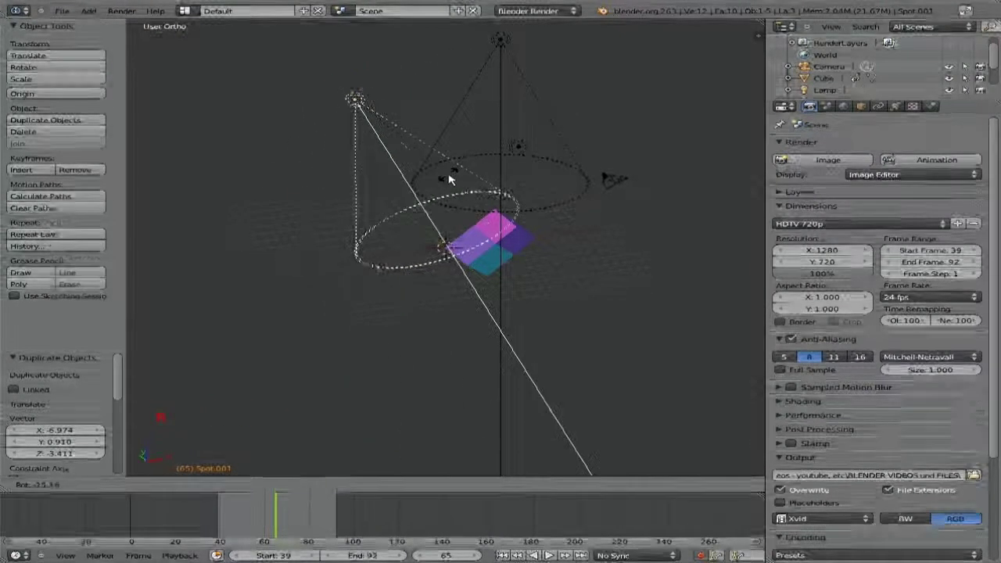
click(454, 177)
key(shift+d)
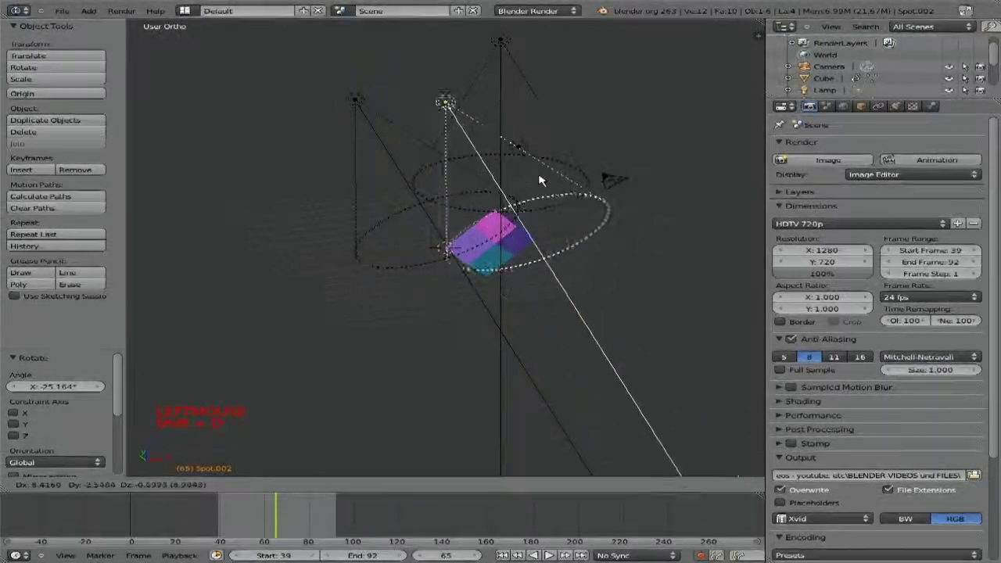
key(r)
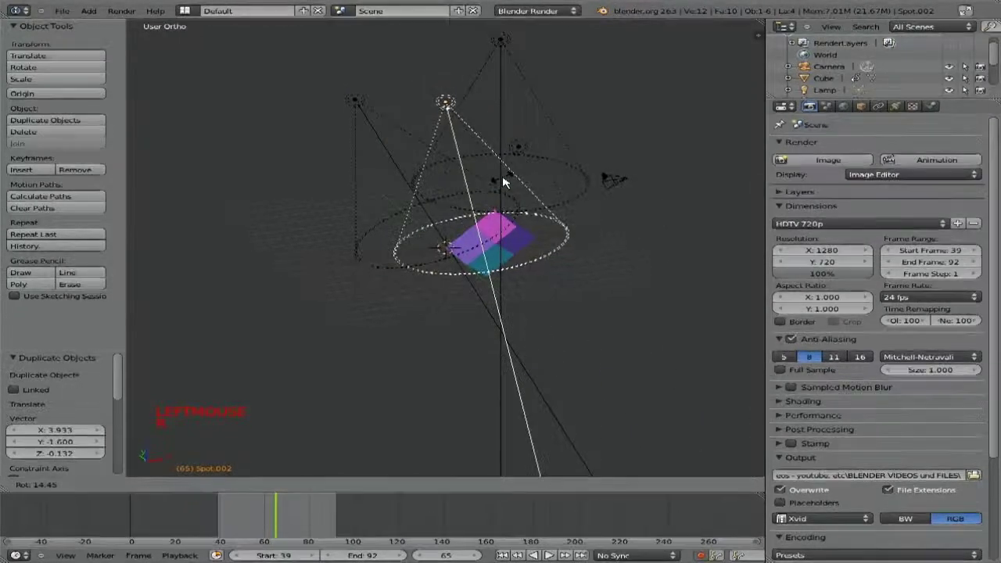
click(506, 182)
key(shift+d)
click(722, 277)
key(b)
click(671, 276)
middle_click(672, 290)
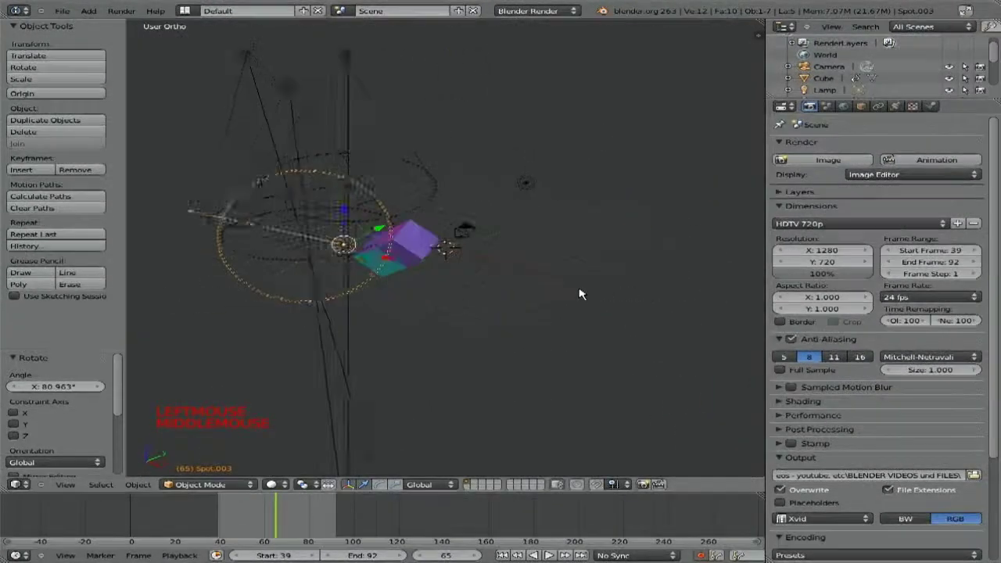
click(397, 268)
- Render the spot-lit cube, stopping the animation render at frame 47
click(126, 18)
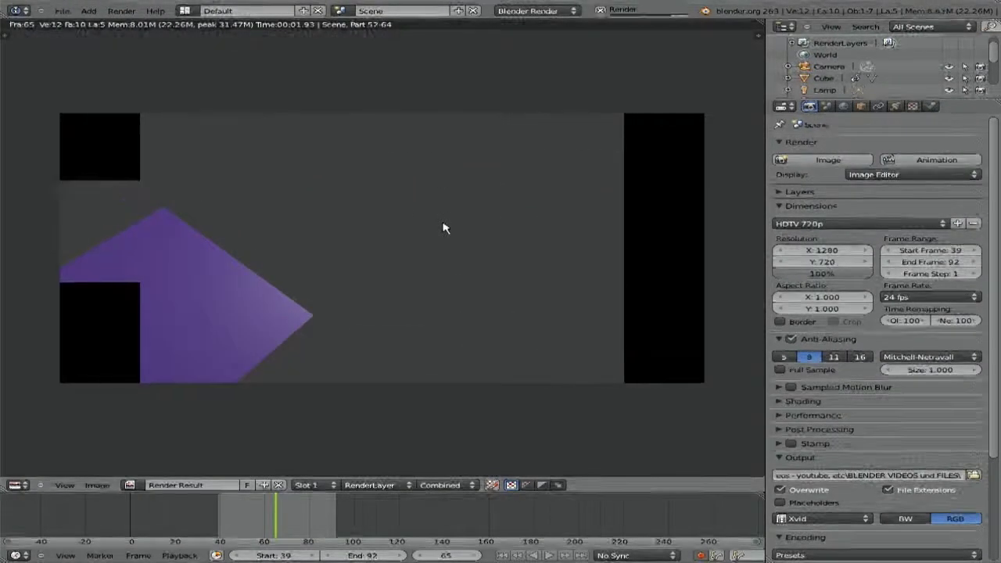
key(Escape)
click(928, 165)
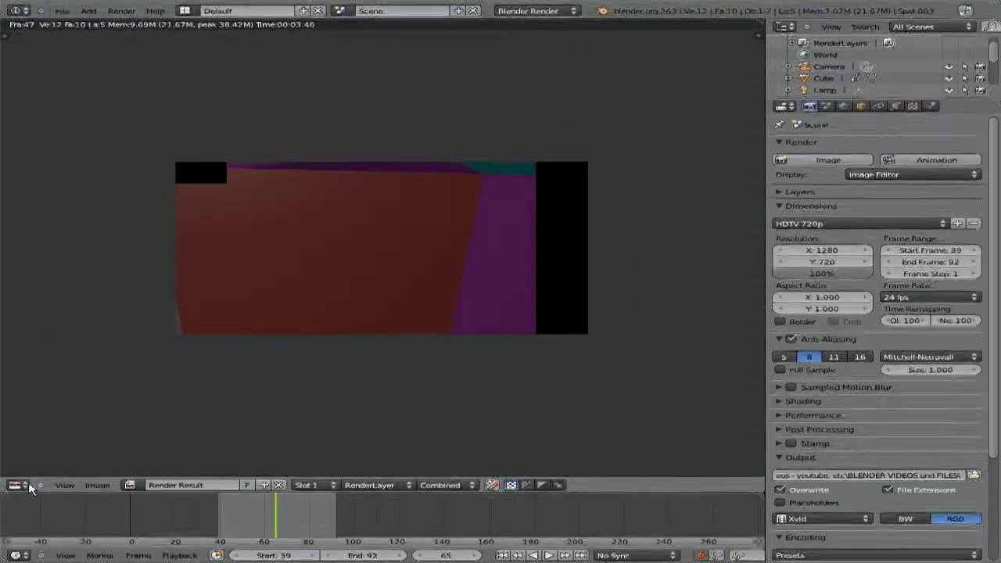
- Select the camera and switch the viewport to look through it
click(46, 479)
scroll(up, 3)
right_click(385, 251)
right_click(458, 231)
right_click(458, 226)
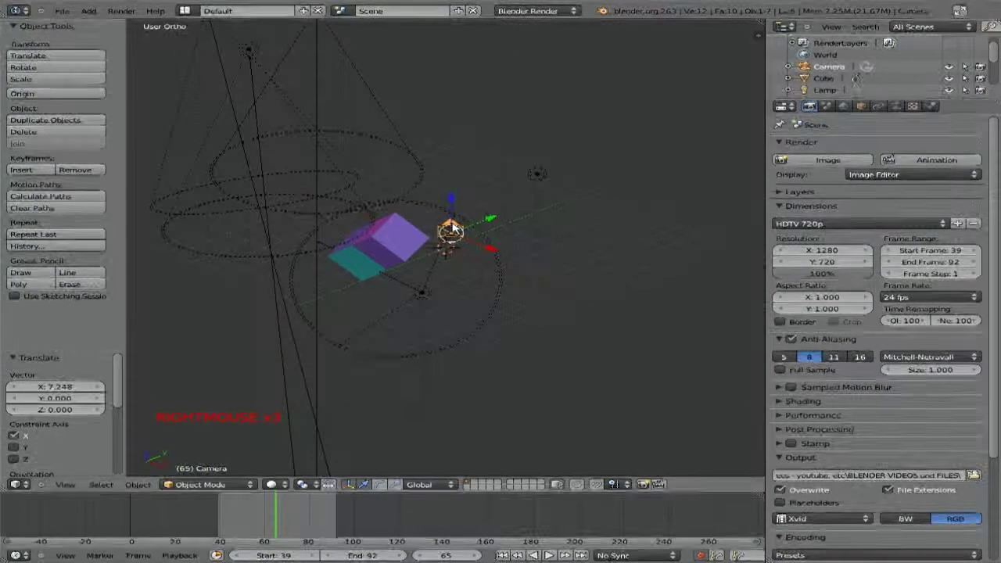
key(KP_0)
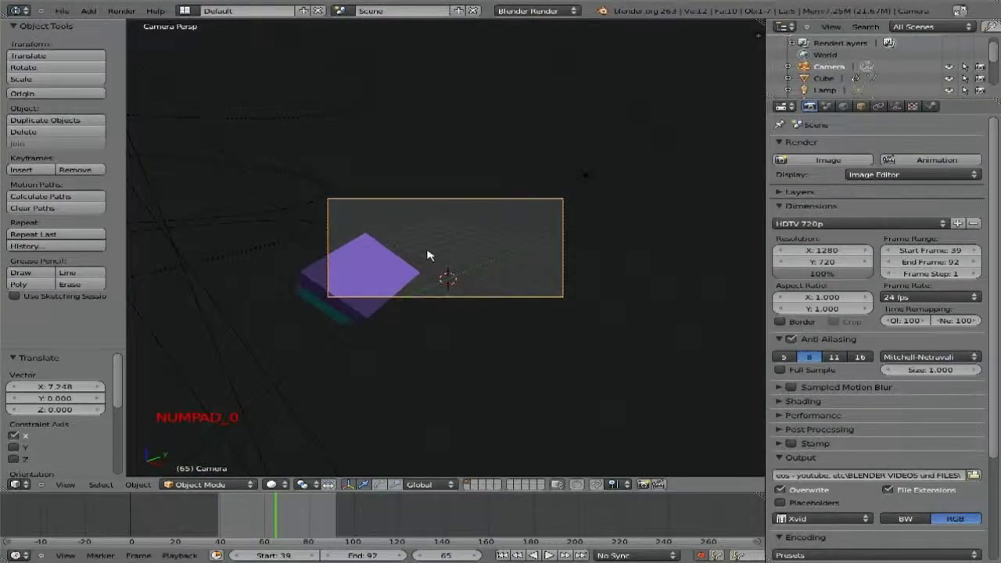
- Try moving and scaling in camera view, cancelling the unwanted spot-lamp scale
right_click(420, 258)
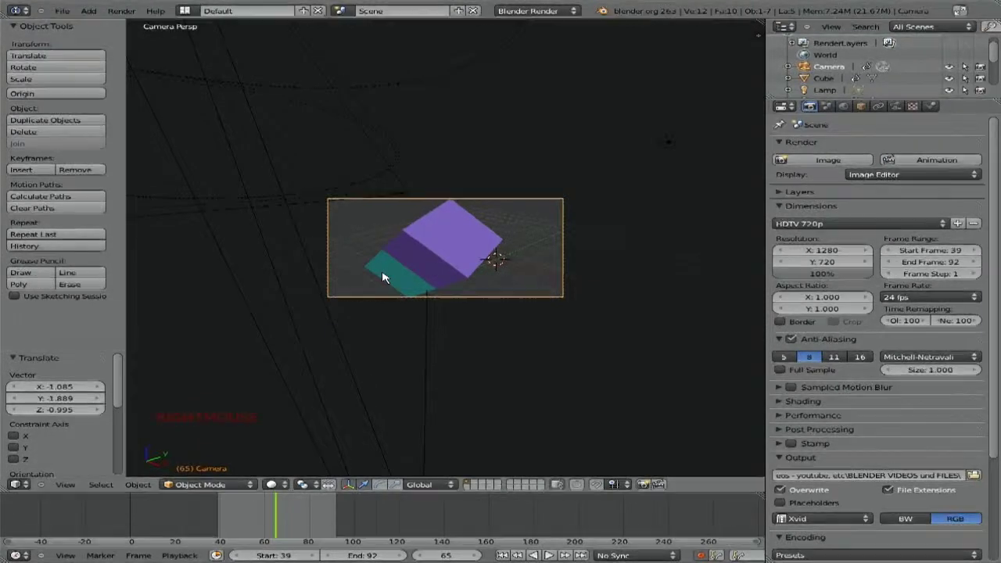
key(s)
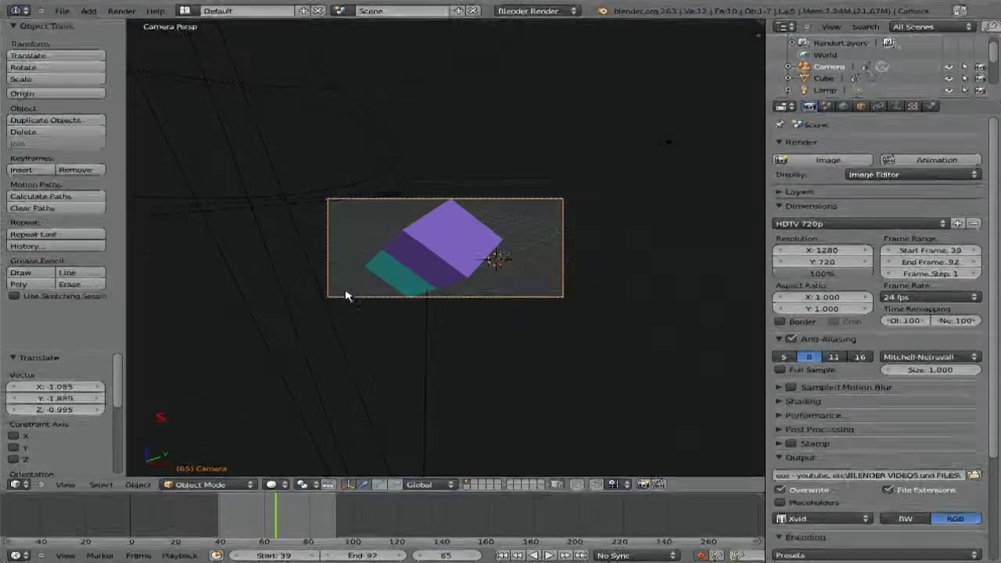
right_click(352, 281)
key(s)
key(s)
right_click(440, 254)
key(s)
click(334, 298)
key(s)
click(332, 297)
right_click(332, 294)
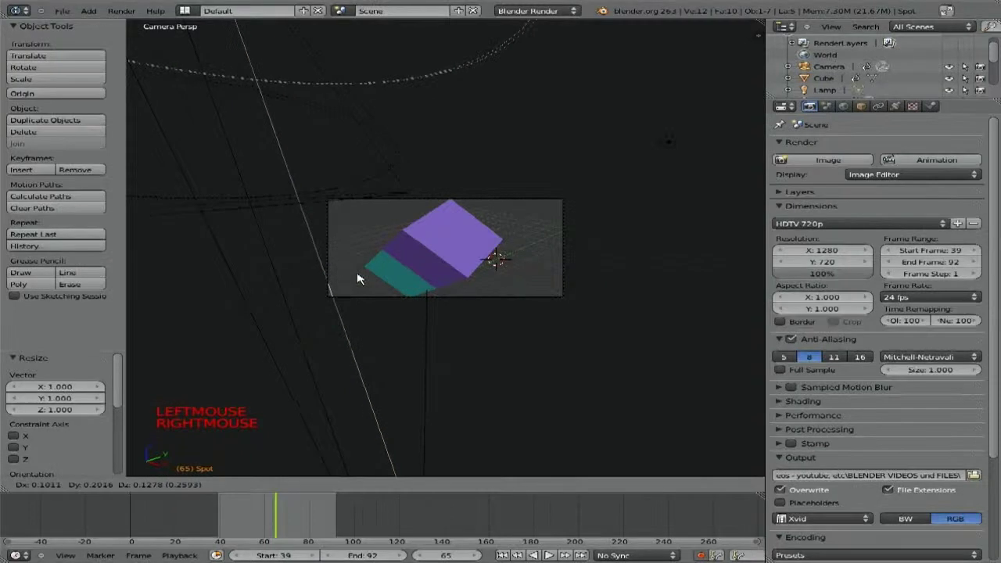
- Pull the camera back so the cube and lamps sit small in the centre of the frame
right_click(348, 295)
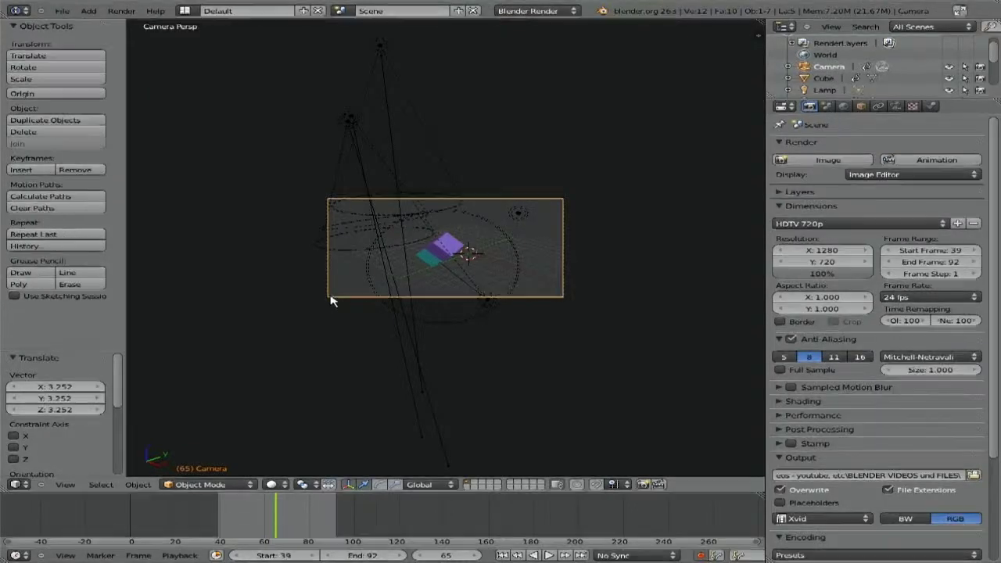
right_click(336, 298)
right_click(357, 299)
key(s)
right_click(348, 300)
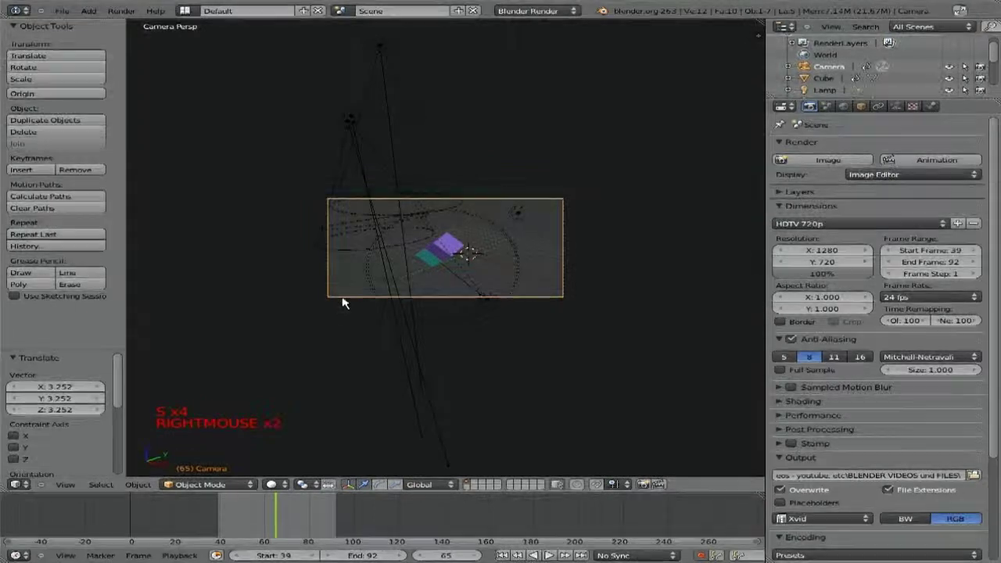